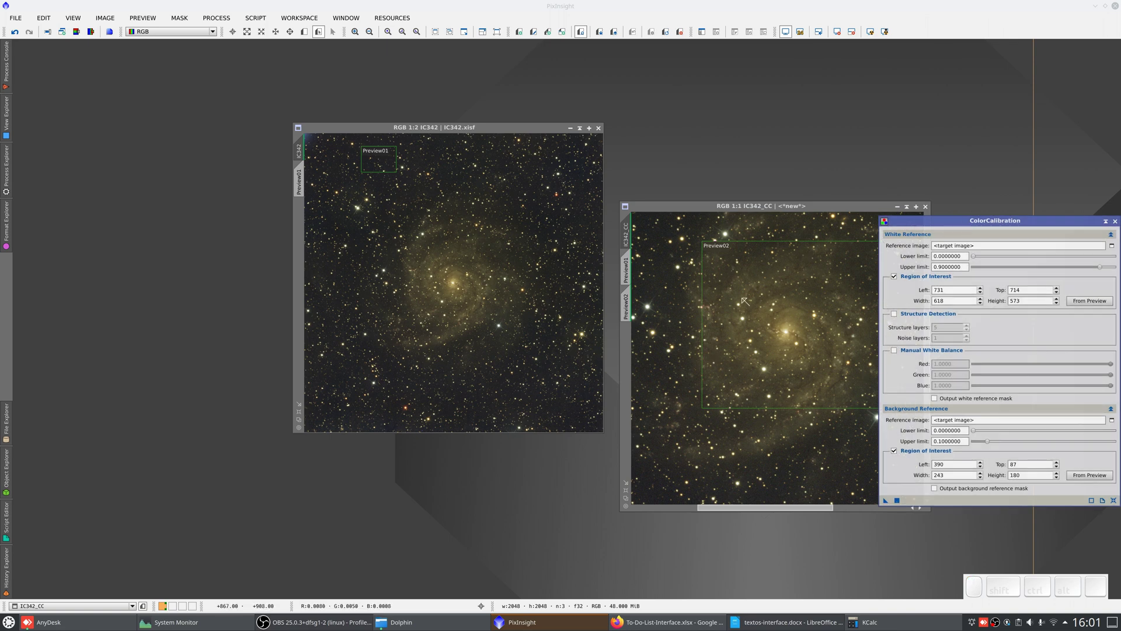
# Apply ColorCalibration to IC342_CC and restore its display stretch via ScreenTransferFunction
pyautogui.click(789, 207)
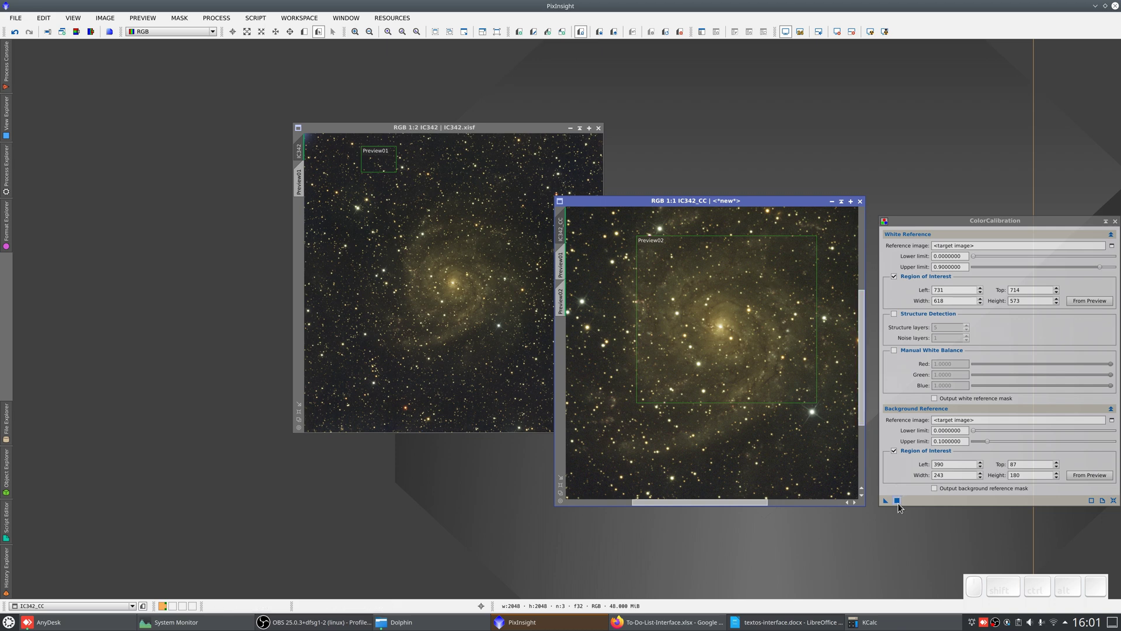
pyautogui.click(902, 505)
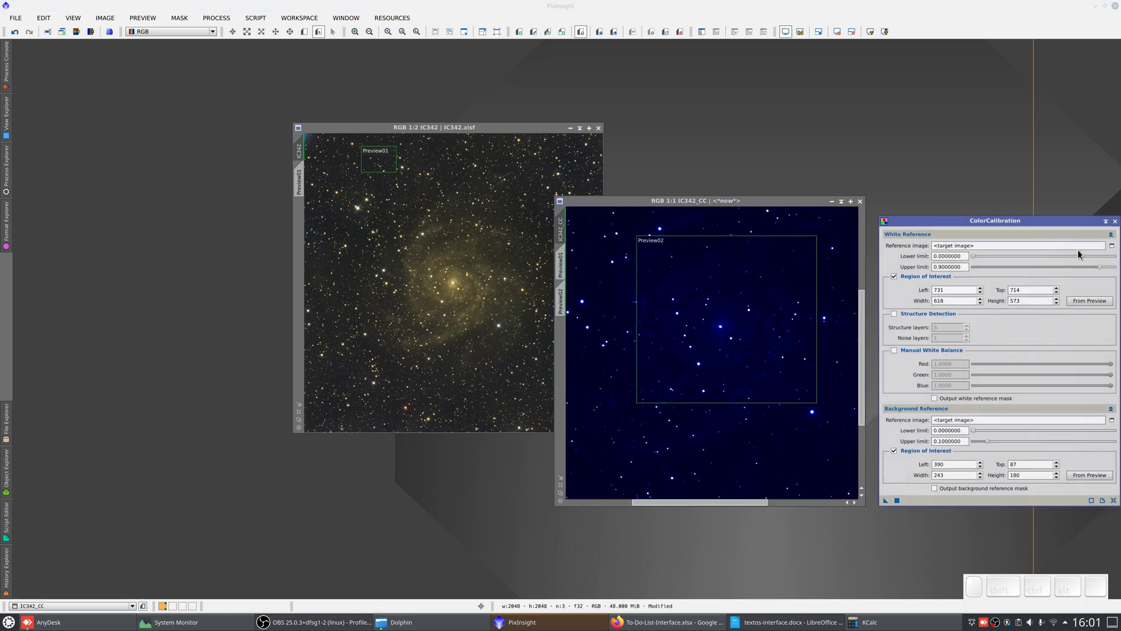
pyautogui.click(1116, 227)
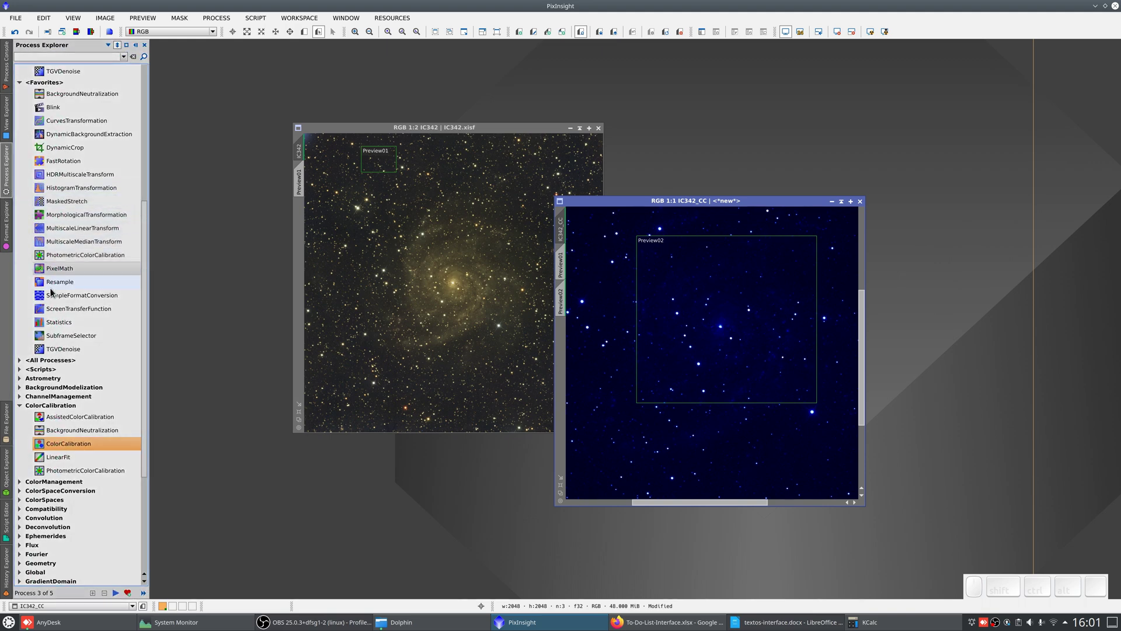
pyautogui.click(60, 311)
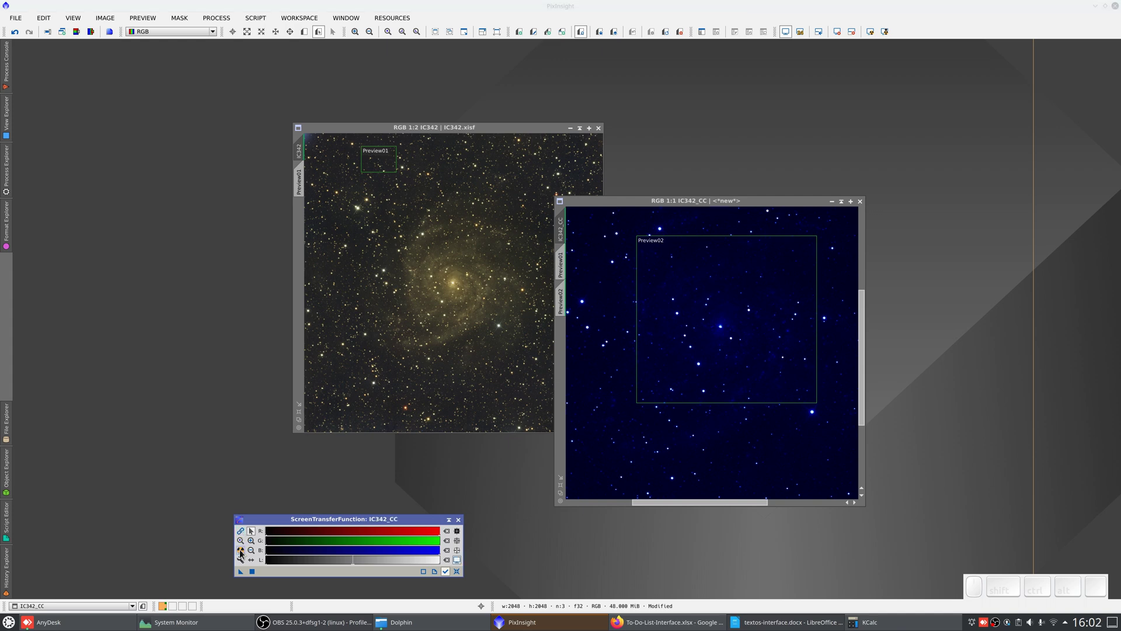
pyautogui.click(245, 554)
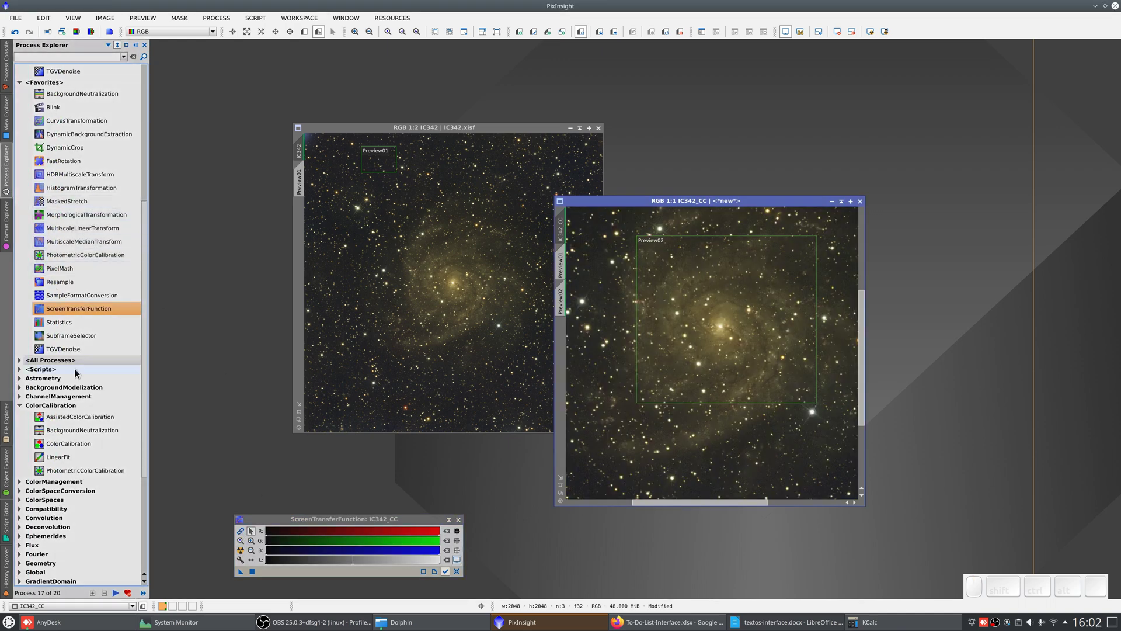
# Apply BackgroundNeutralization to IC342_CC using Preview01 as reference, then auto-stretch with unlinked channels
pyautogui.click(80, 432)
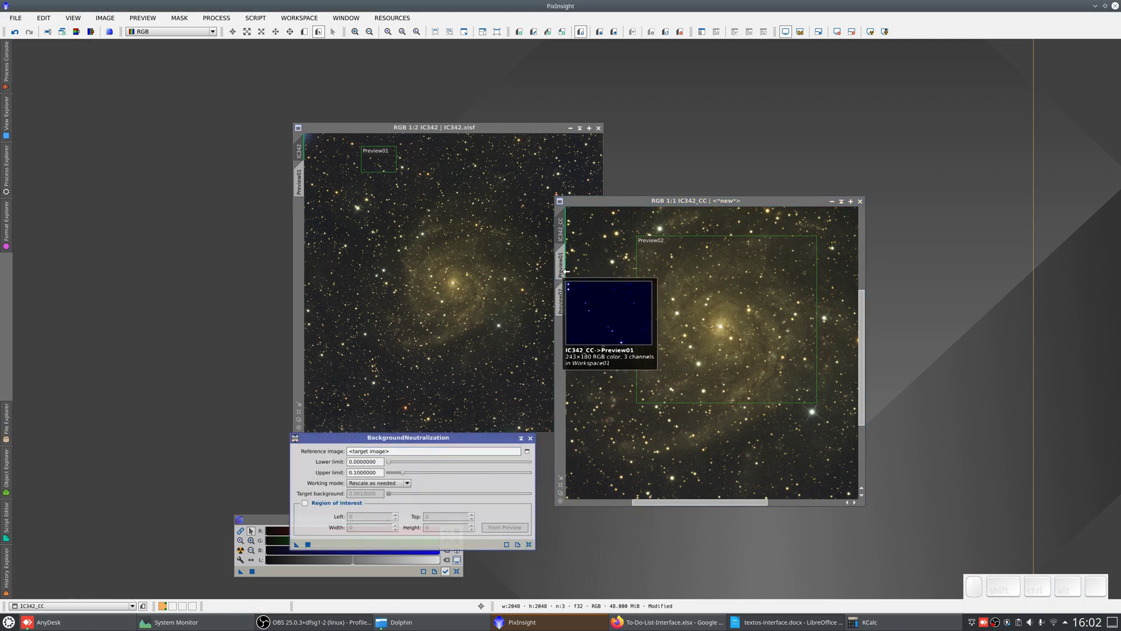
pyautogui.moveTo(568, 270); pyautogui.dragTo(507, 517)
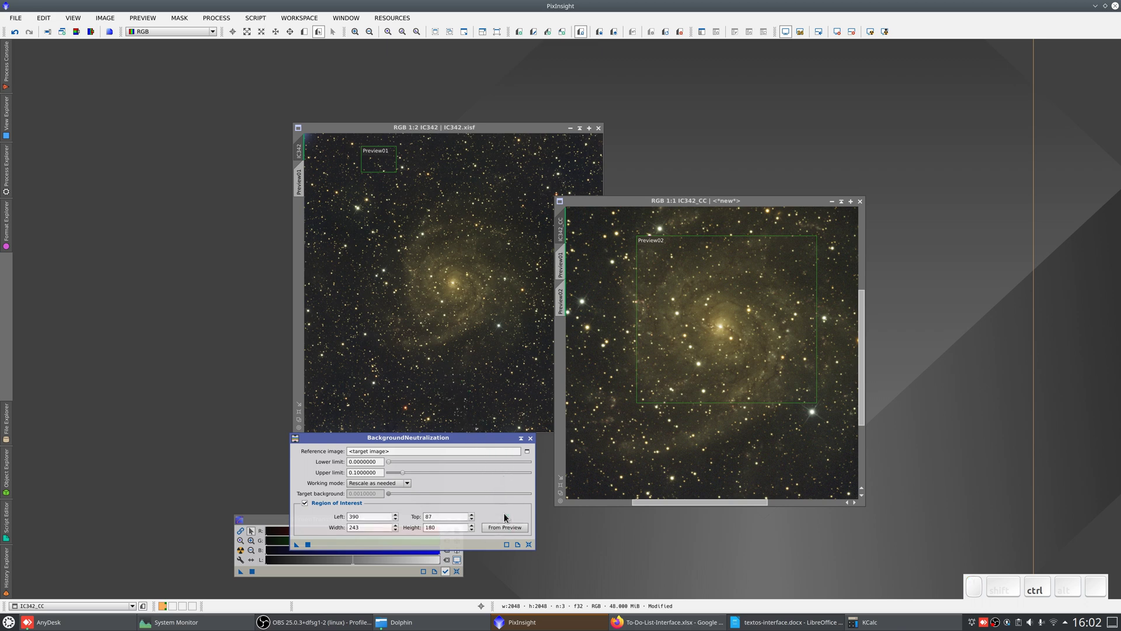
pyautogui.click(309, 547)
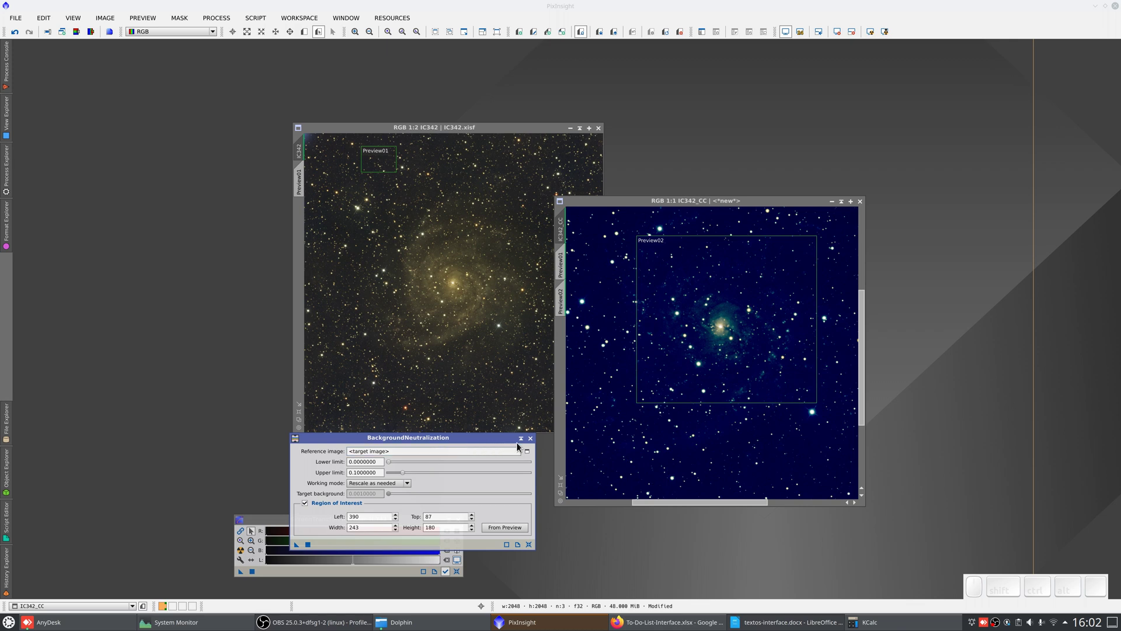
pyautogui.click(536, 445)
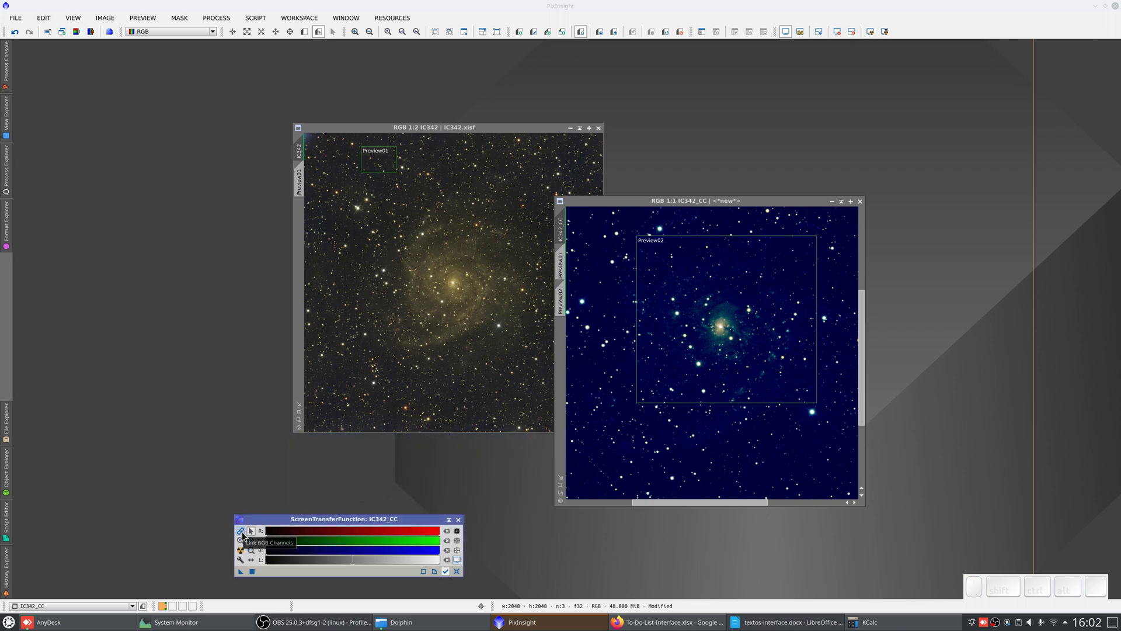
pyautogui.click(246, 536)
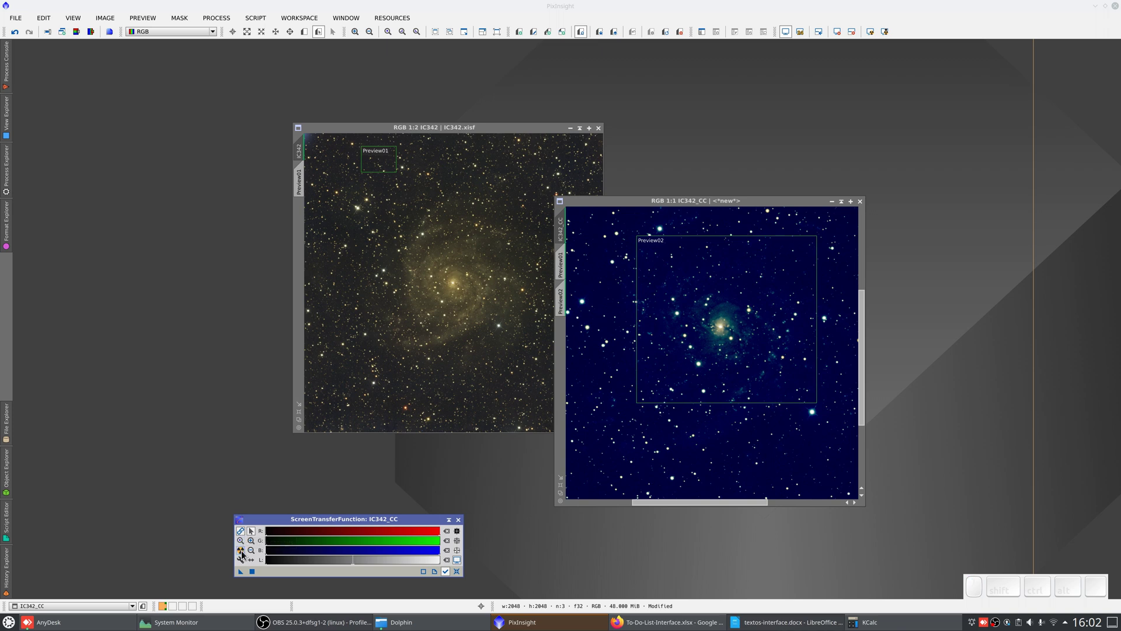
pyautogui.click(247, 554)
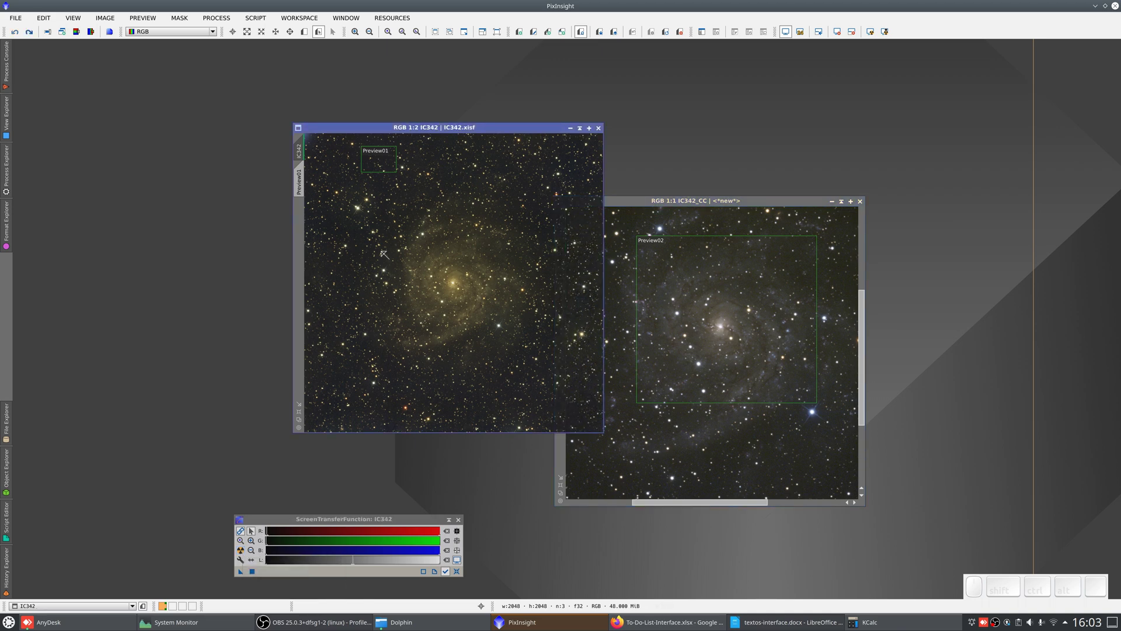
# Auto-stretch IC342 and IC342_CC's Preview02 and place matching Preview02 crops side by side
pyautogui.rightClick(386, 256)
pyautogui.click(411, 341)
pyautogui.click(33, 393)
pyautogui.rightClick(244, 554)
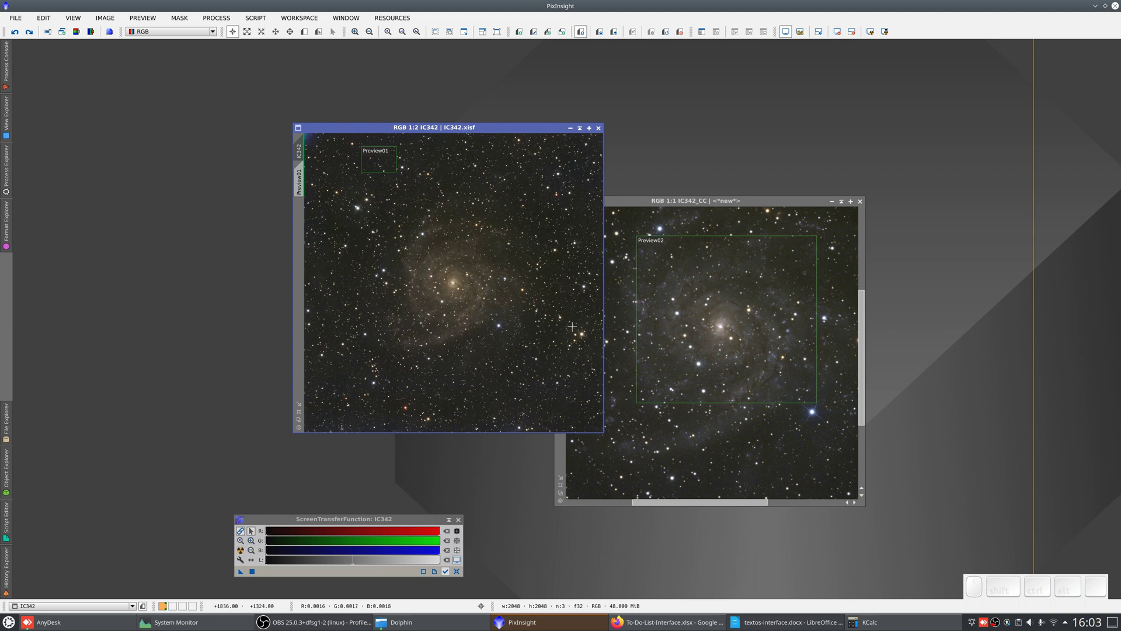
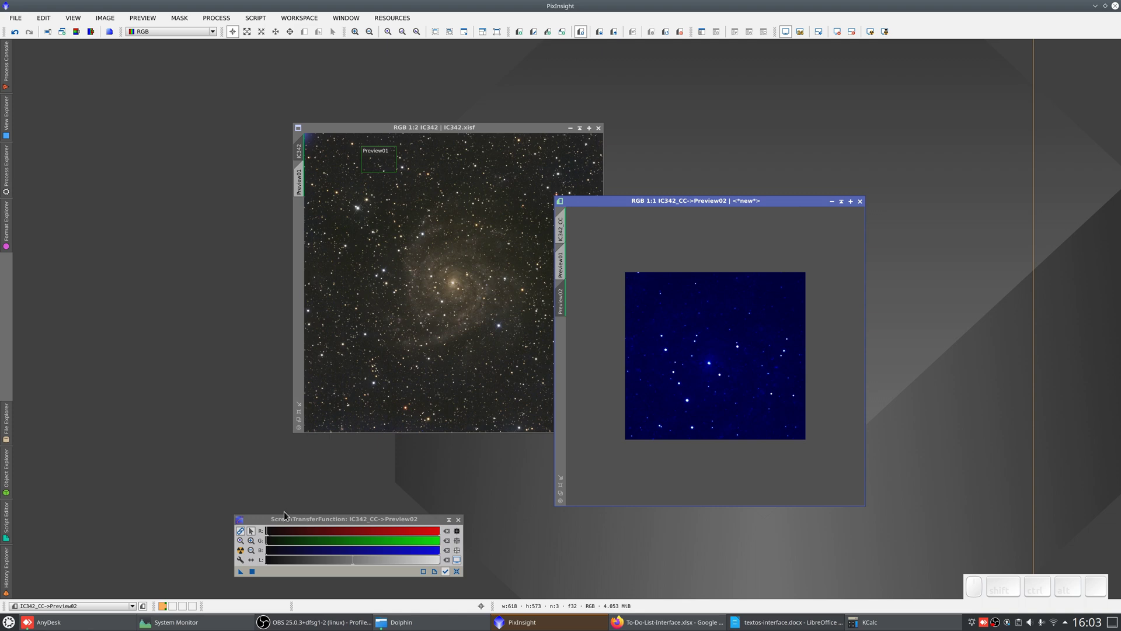
pyautogui.click(247, 554)
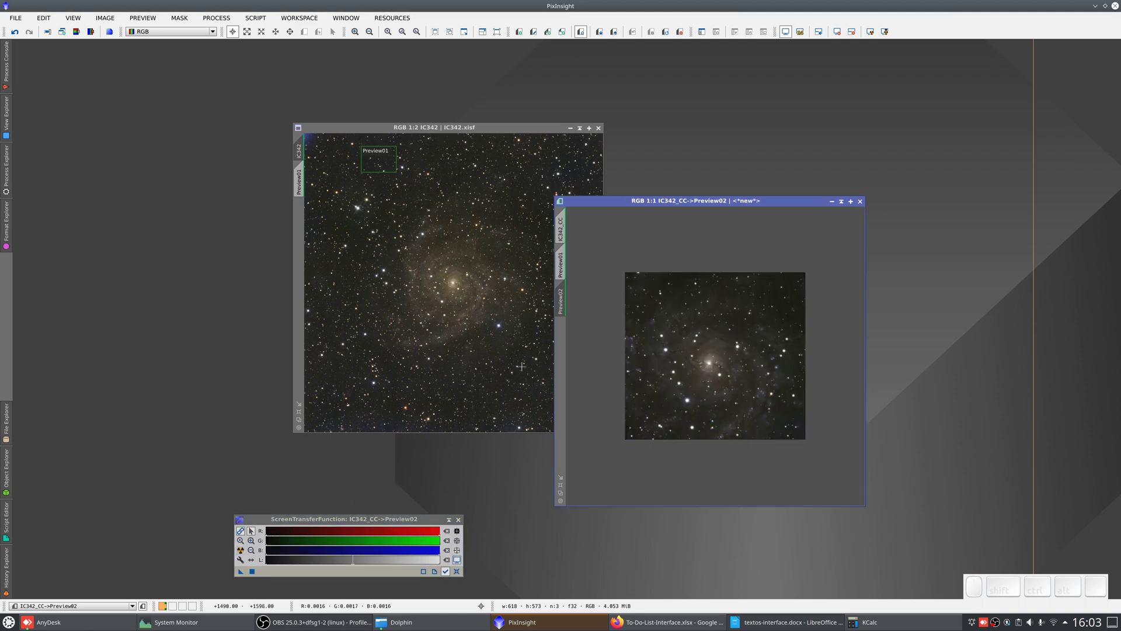
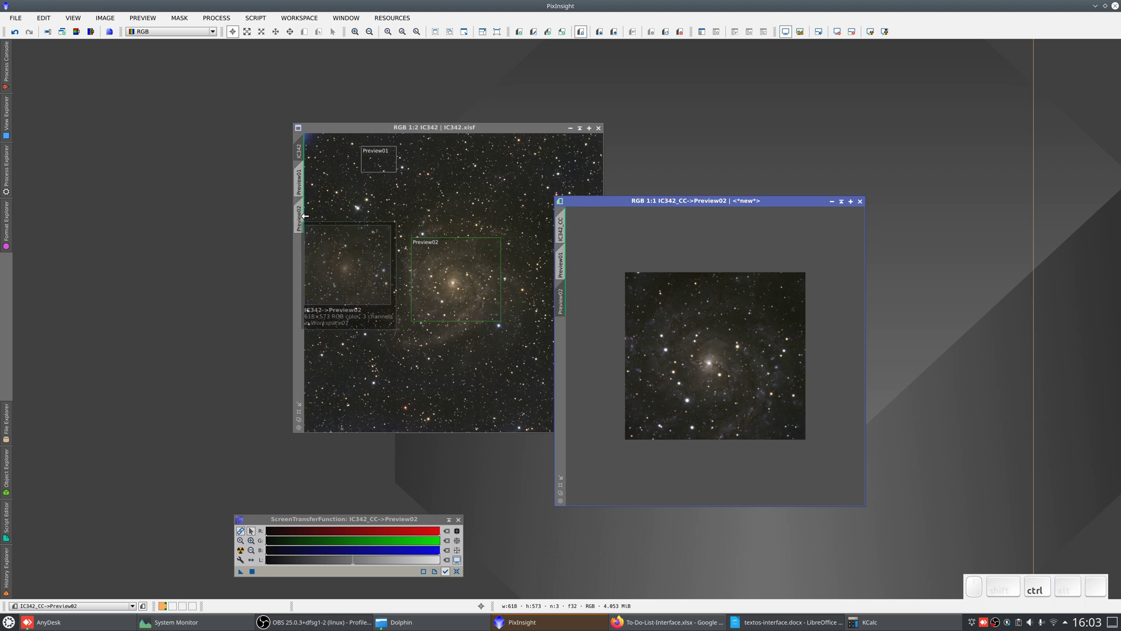
pyautogui.scroll(3)
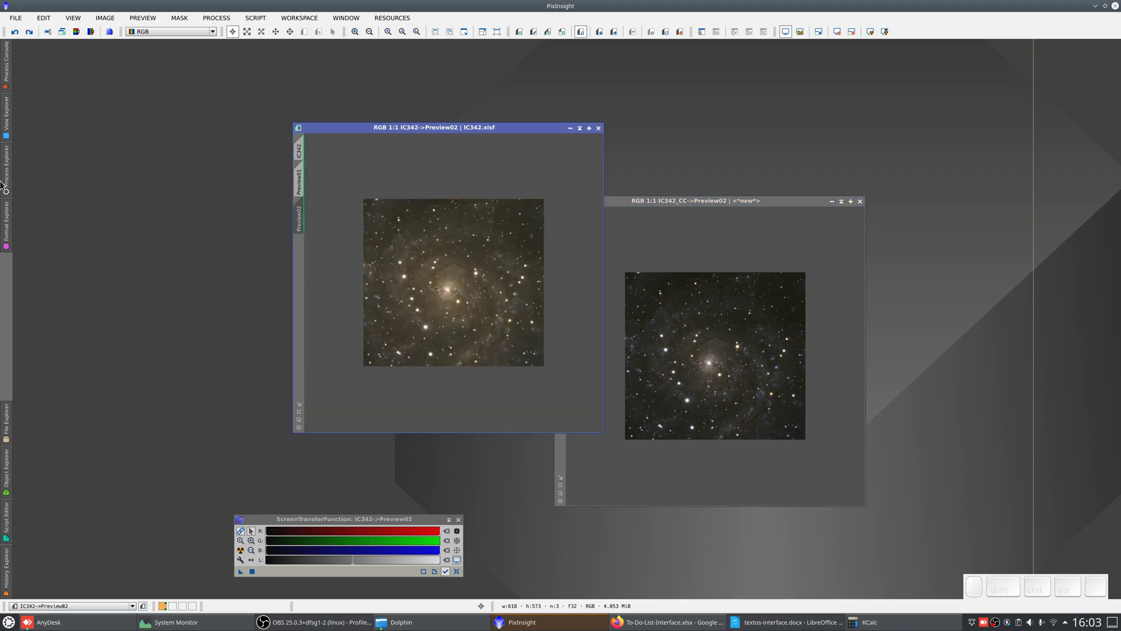
# Enter IC342_CC - med( IC342_CC ) + med( $T ) in PixelMath and move the dialog aside
pyautogui.click(68, 274)
pyautogui.scroll(3)
pyautogui.press('shift+Delete')
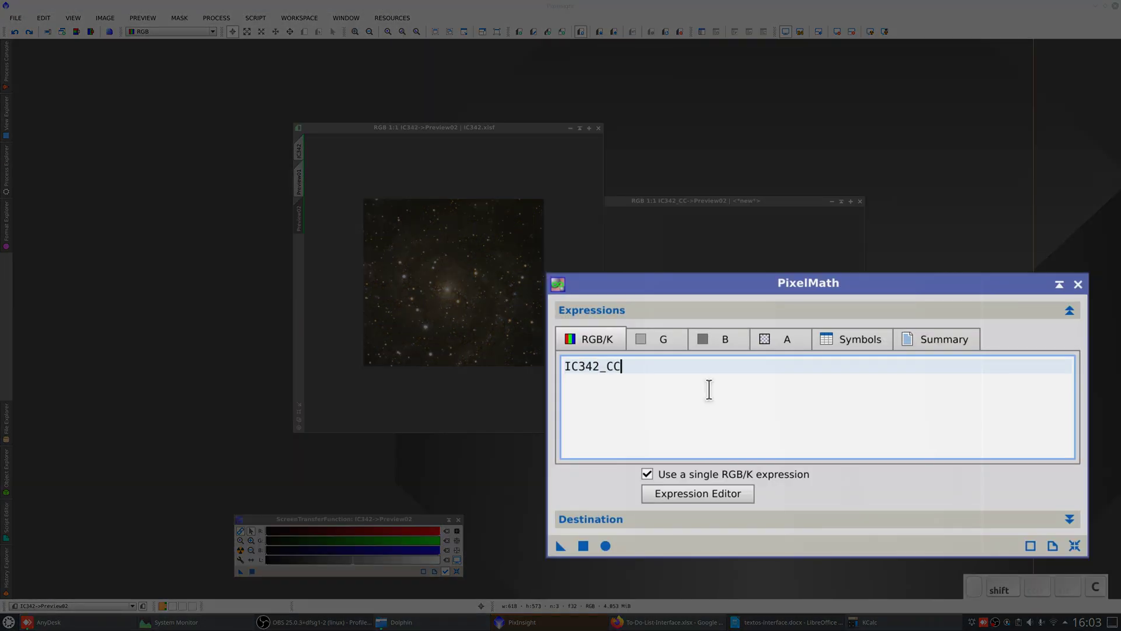
pyautogui.press('shift+space')
pyautogui.press('shift+space')
pyautogui.press('shift+Left')
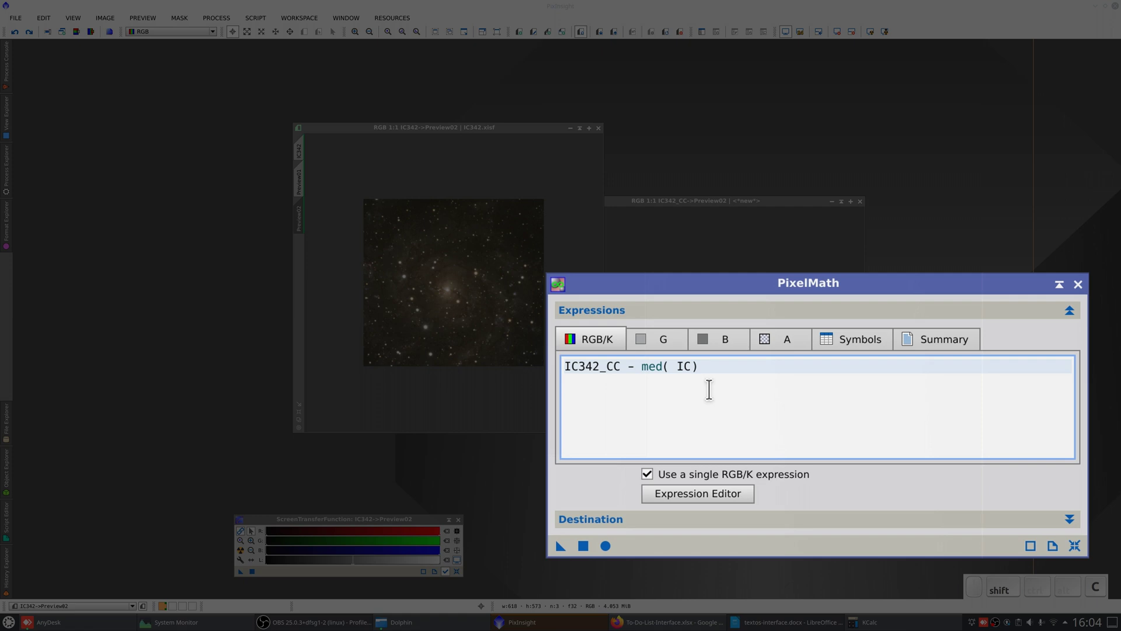
pyautogui.press('shift+space')
pyautogui.press('End')
pyautogui.press('space')
pyautogui.press('space')
pyautogui.press('shift+space')
pyautogui.press('shift+t')
pyautogui.press('shift+space')
pyautogui.moveTo(826, 559); pyautogui.dragTo(506, 354)
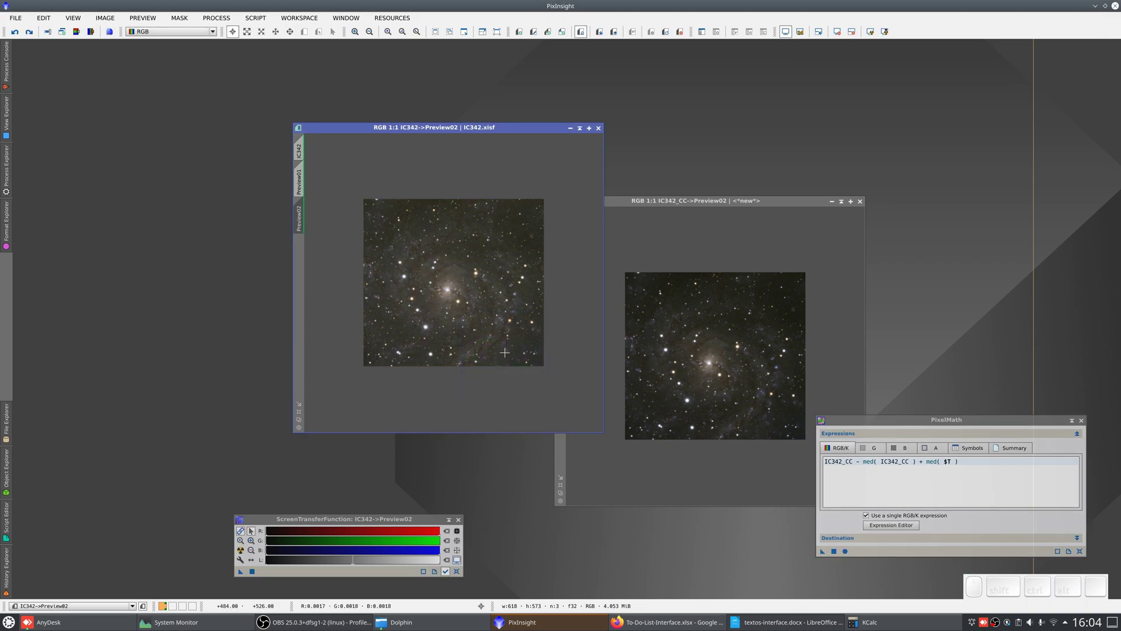
pyautogui.scroll(-3)
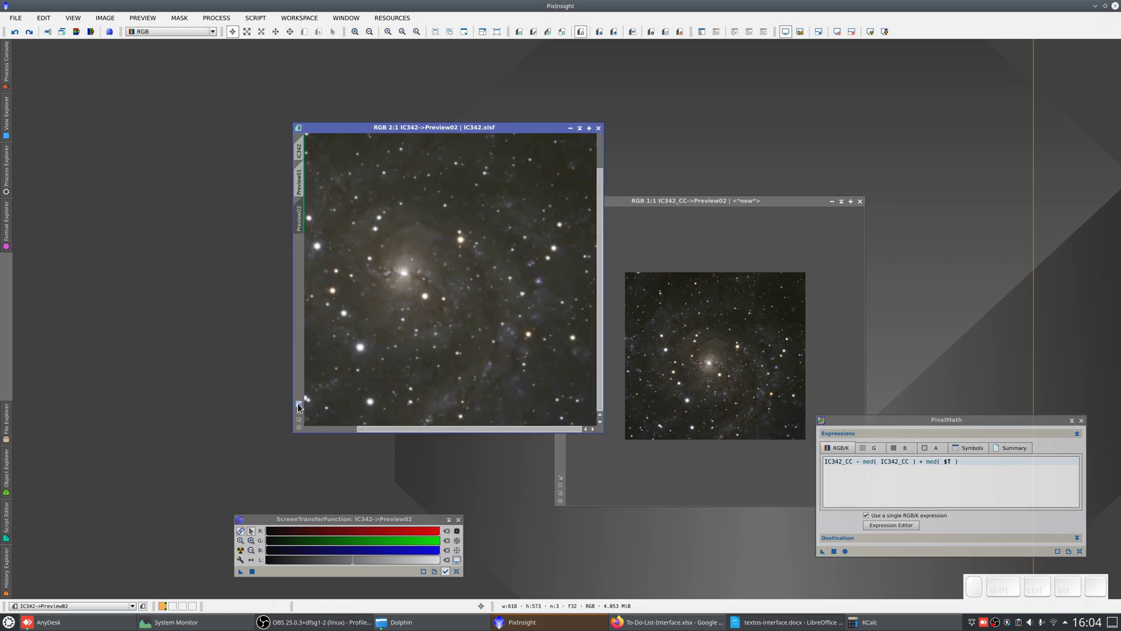
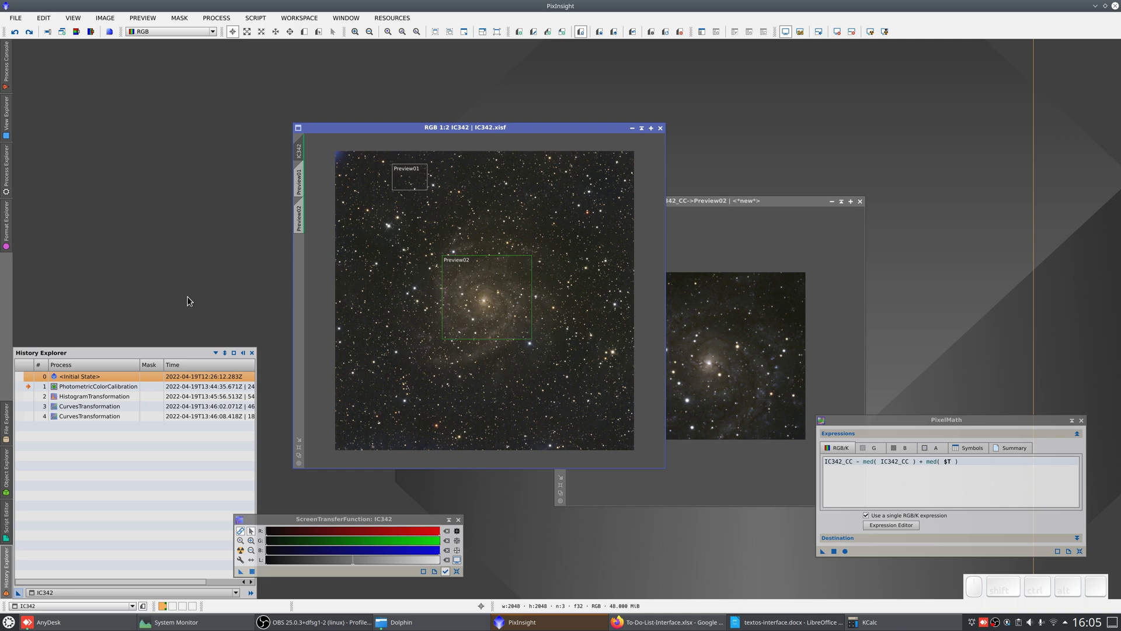
# Revert IC342 to its initial state, inspect its recorded HistogramTransformation, then step to the first CurvesTransformation
pyautogui.click(34, 399)
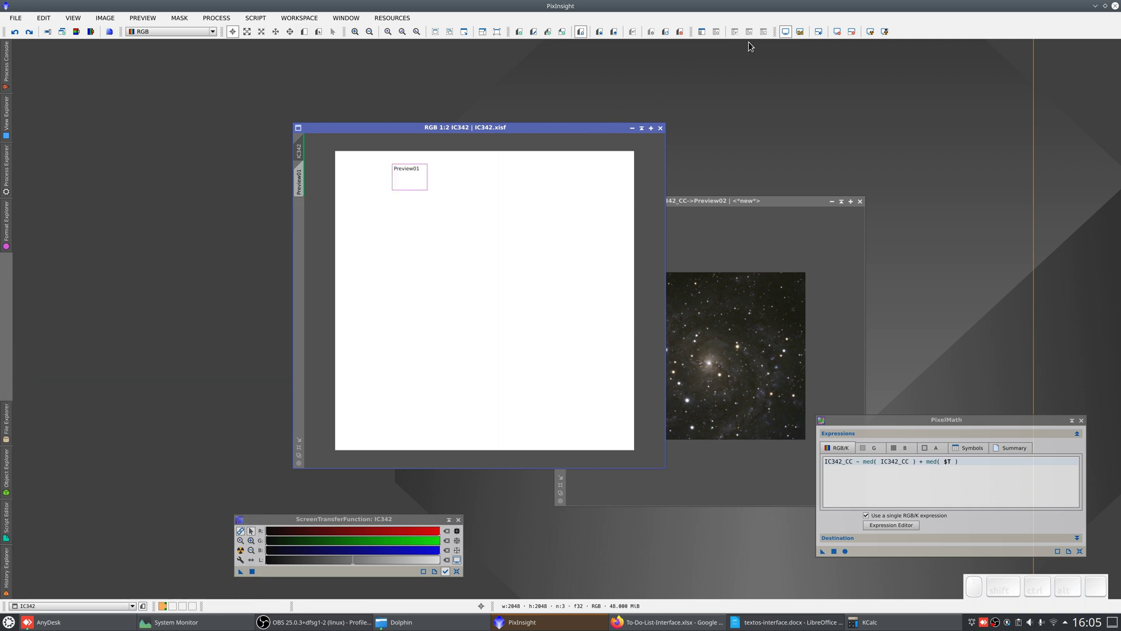
pyautogui.click(791, 34)
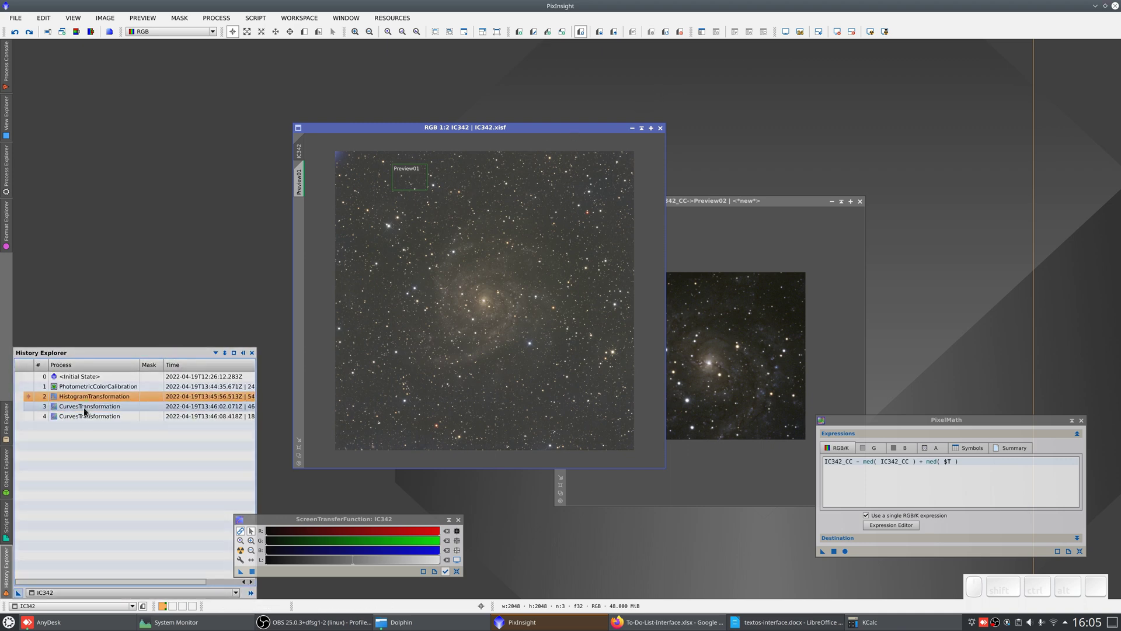
pyautogui.click(90, 398)
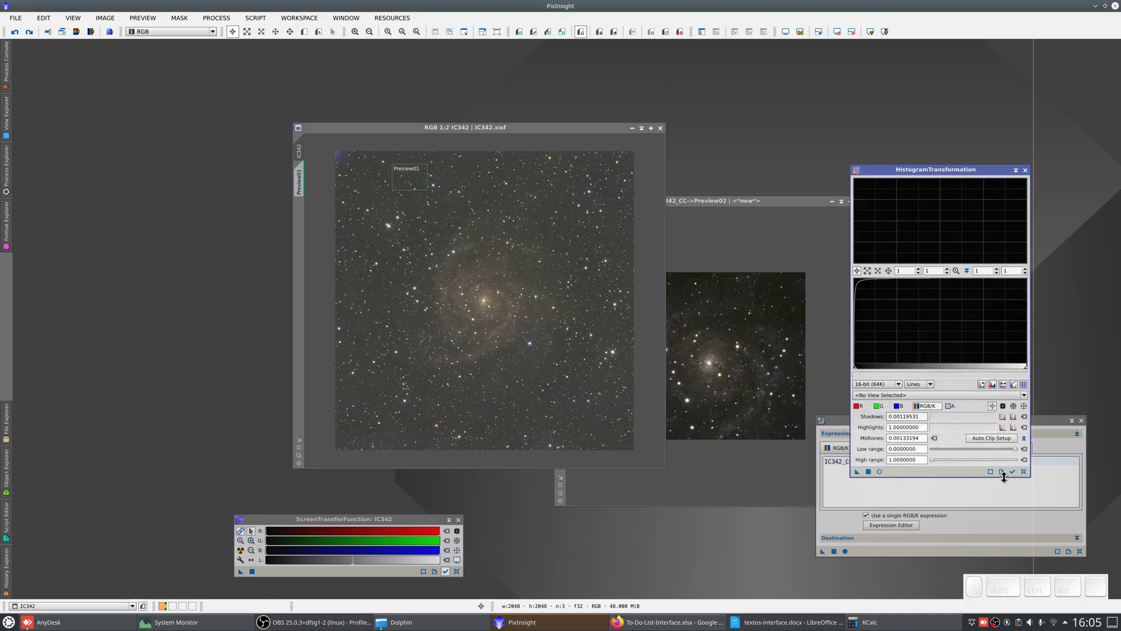
pyautogui.click(1028, 474)
pyautogui.click(1017, 474)
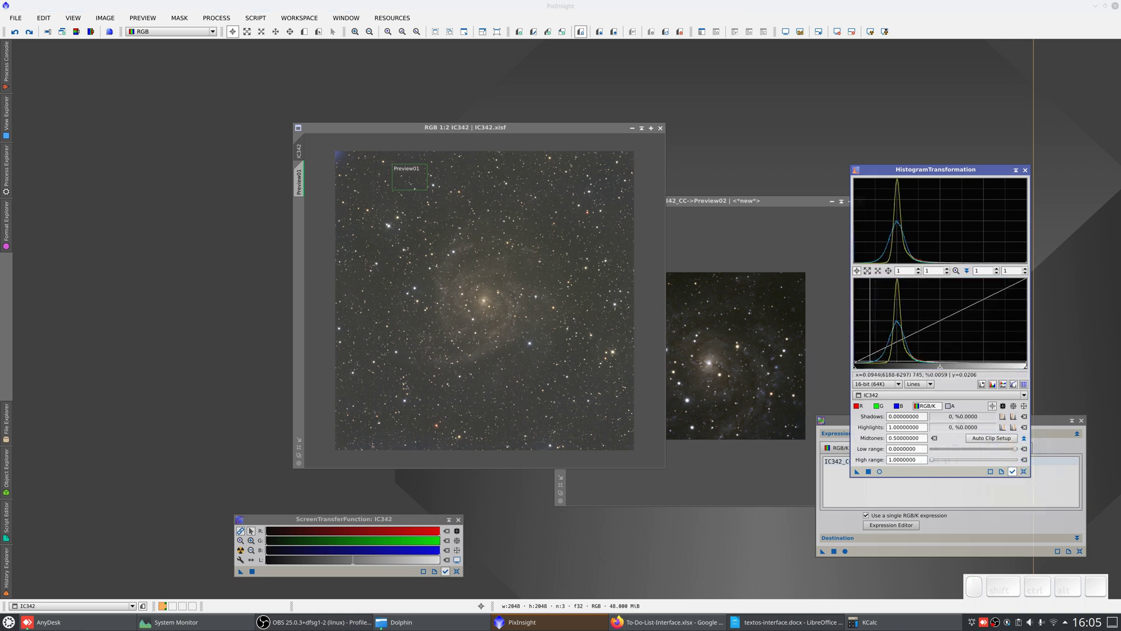
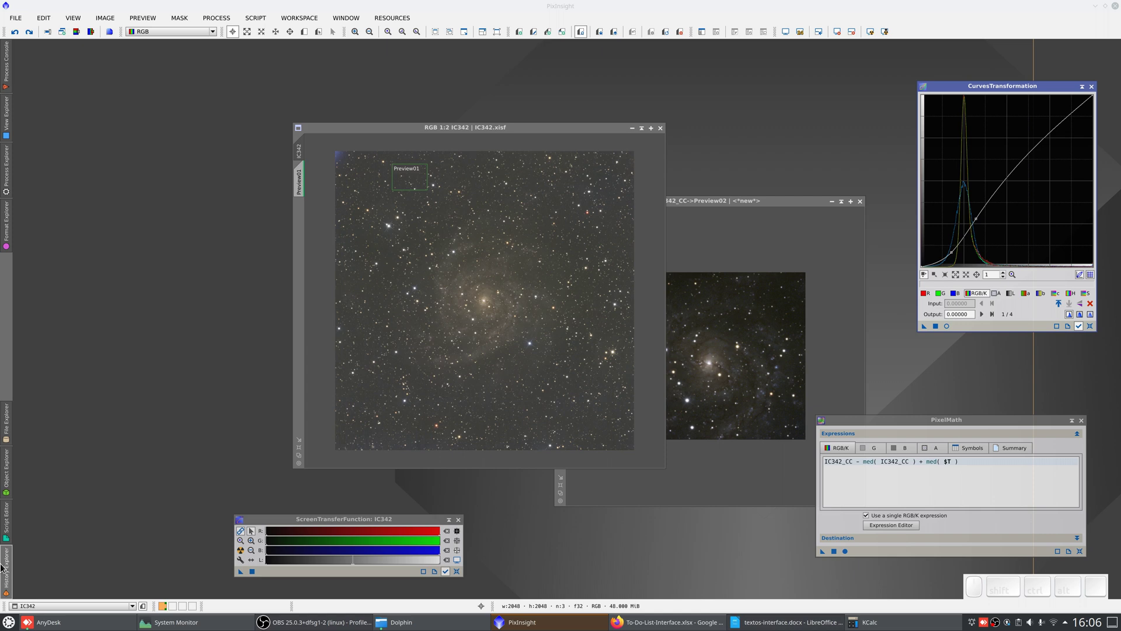
pyautogui.click(32, 409)
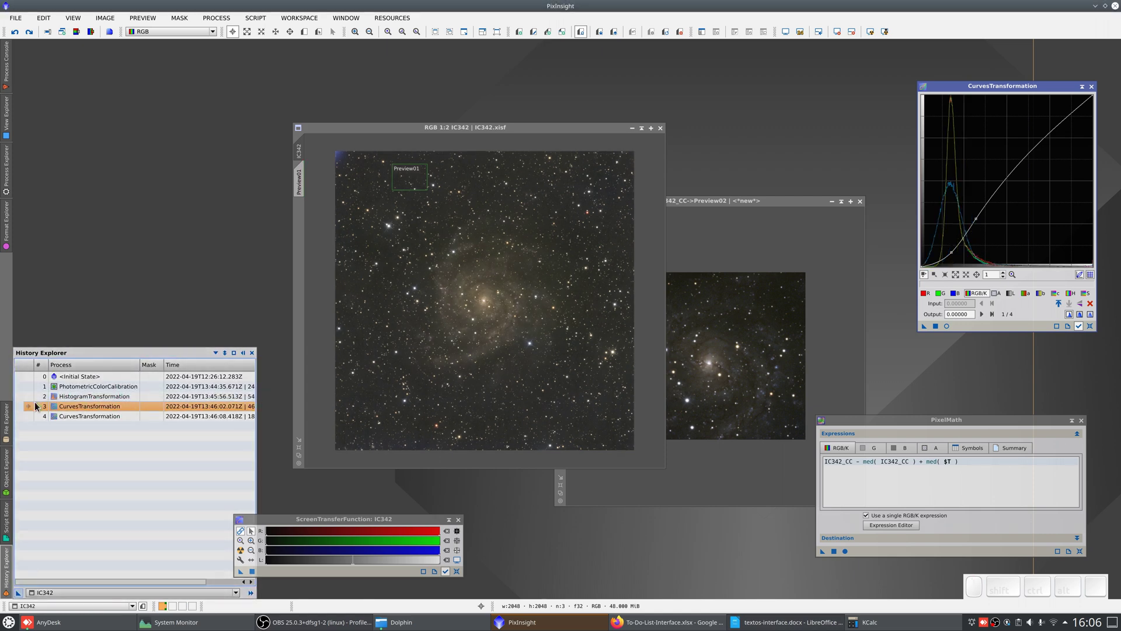
# Close IC342's history and magnify IC342_CC's histogram horizontally 100 times
pyautogui.click(34, 396)
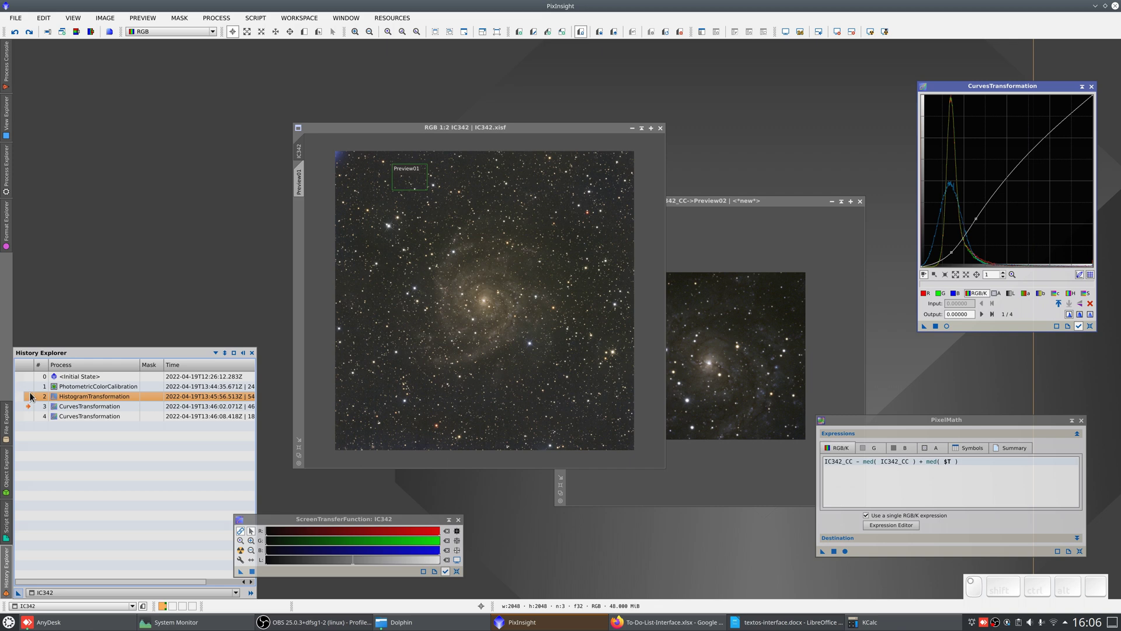
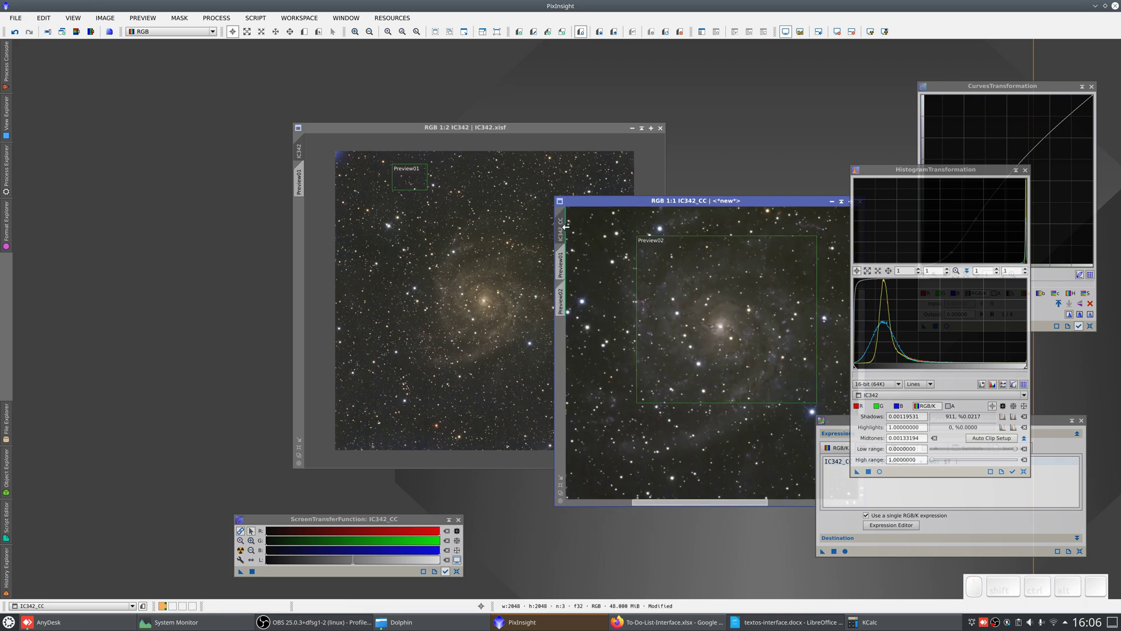
pyautogui.click(1016, 479)
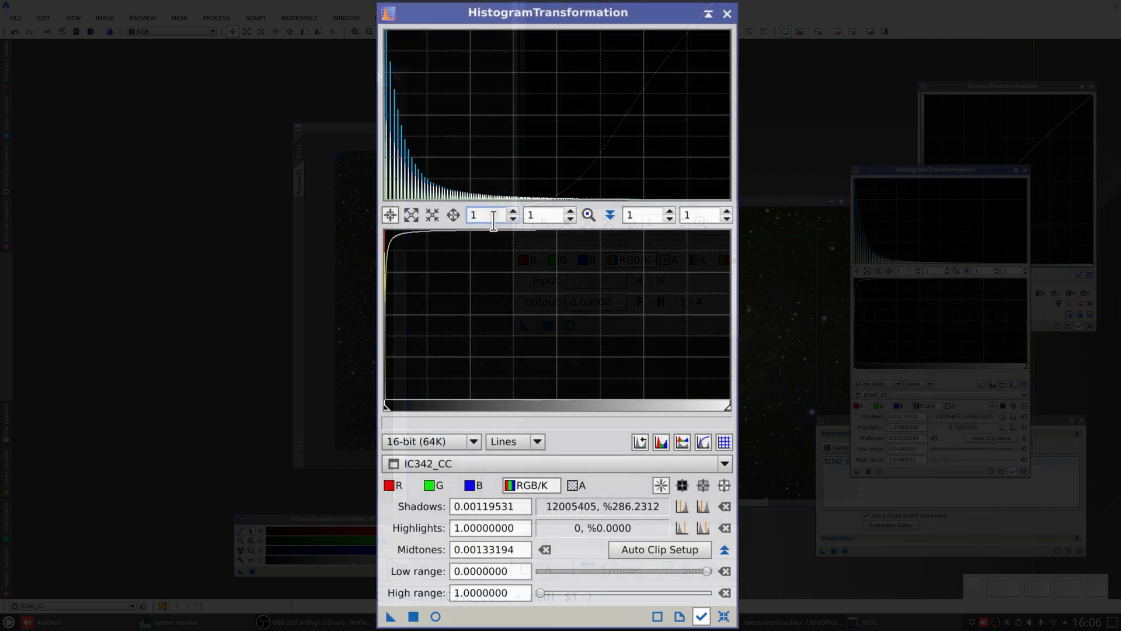
pyautogui.press('0')
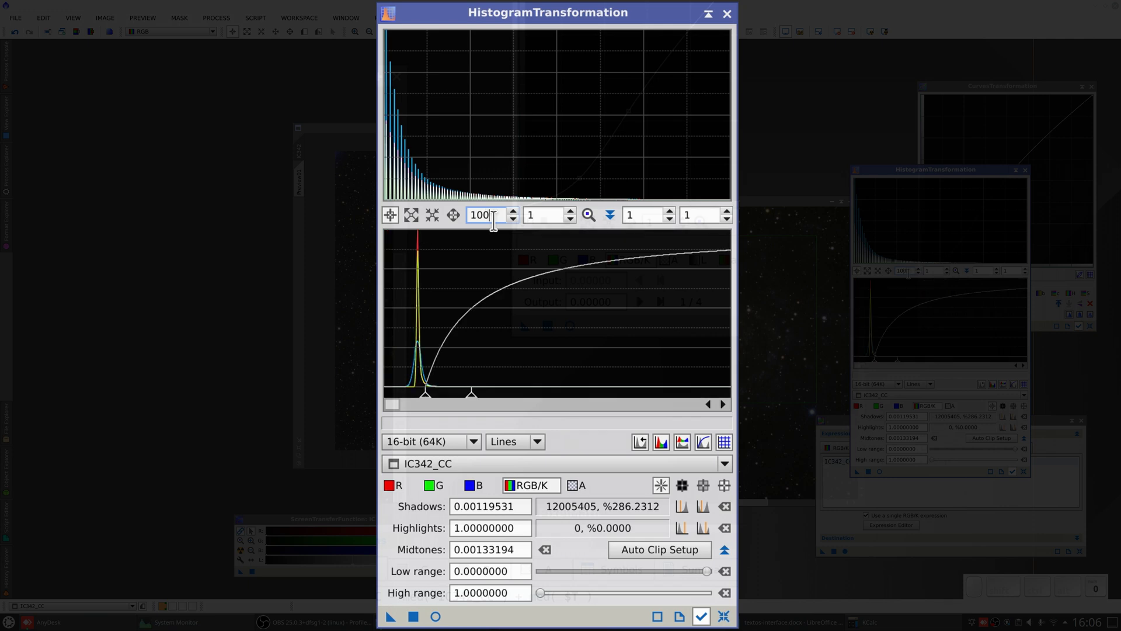
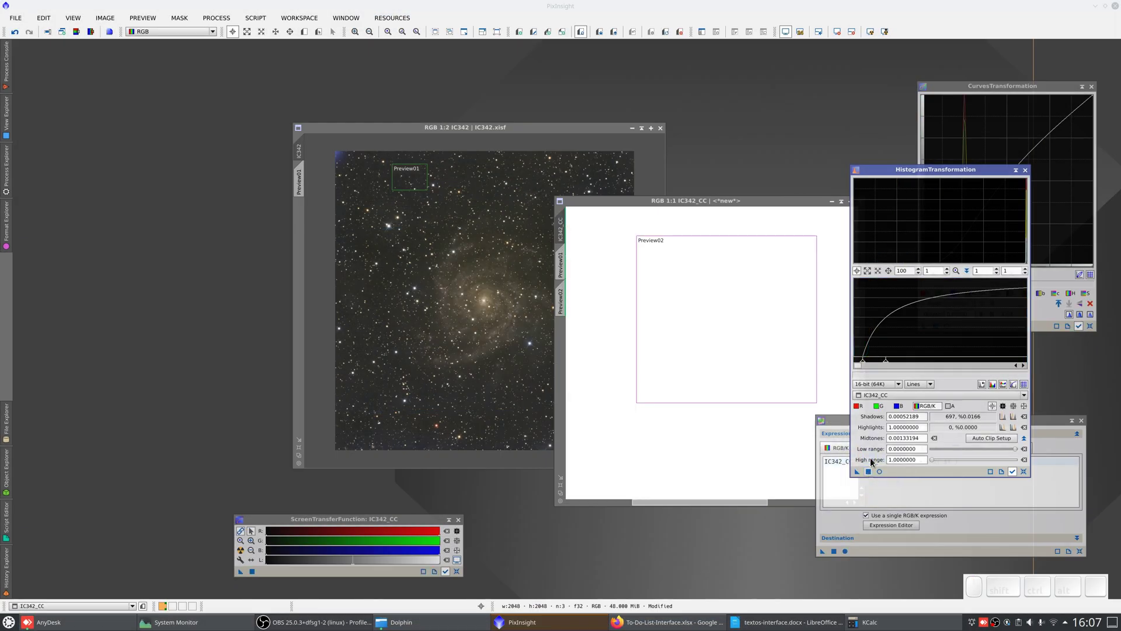
# Restore IC342_CC's normal display and show the Preview02 galaxy-core area on IC342
pyautogui.click(790, 34)
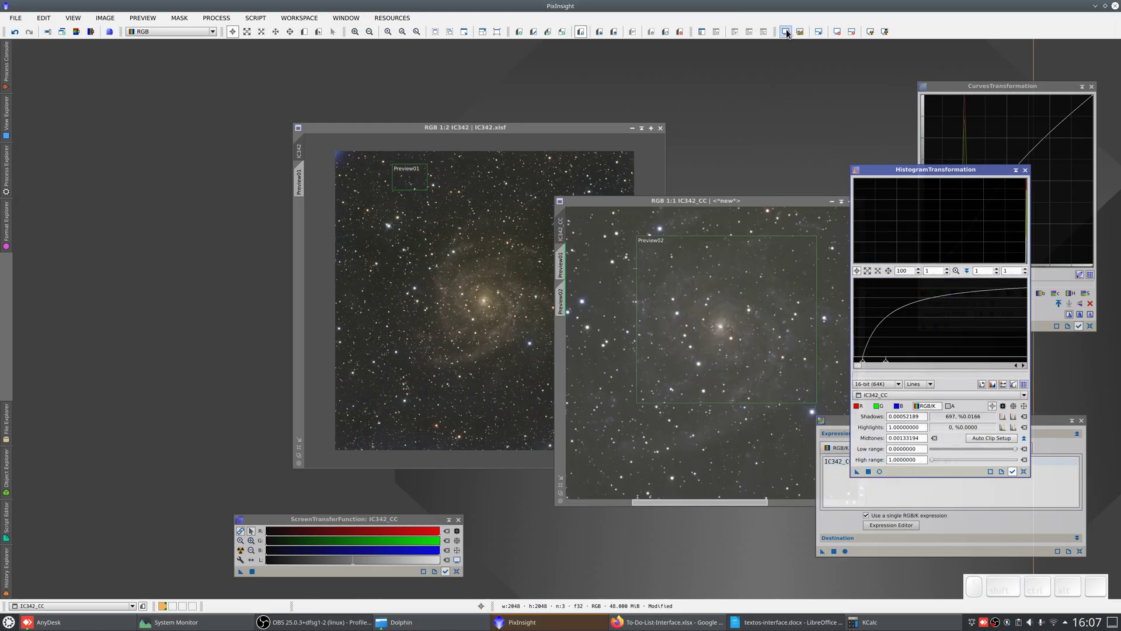
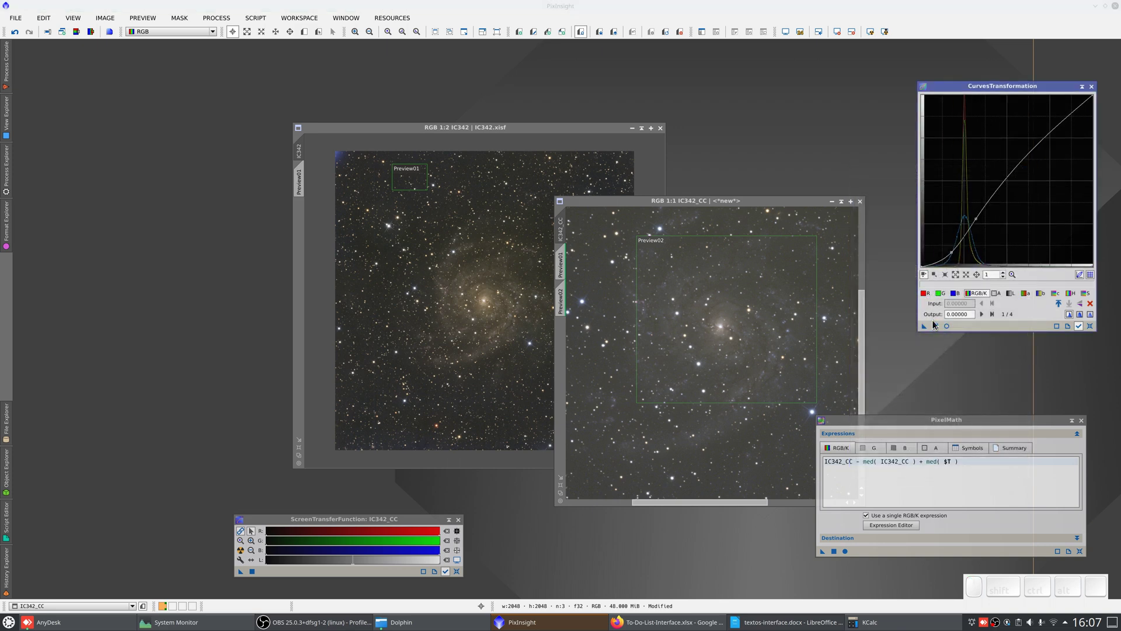
pyautogui.click(939, 331)
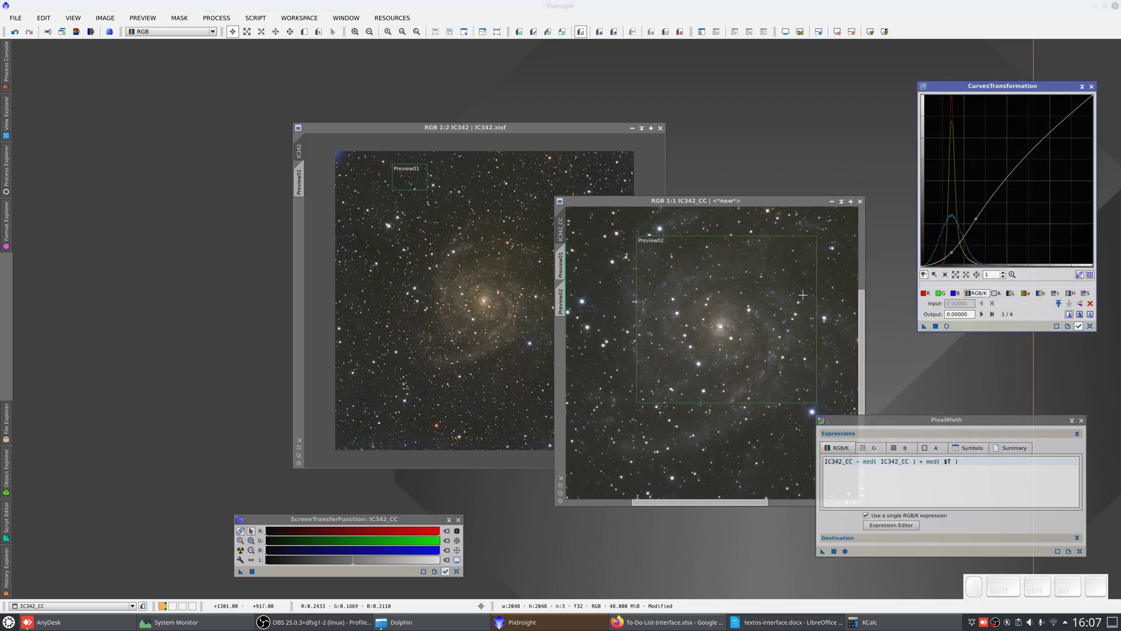
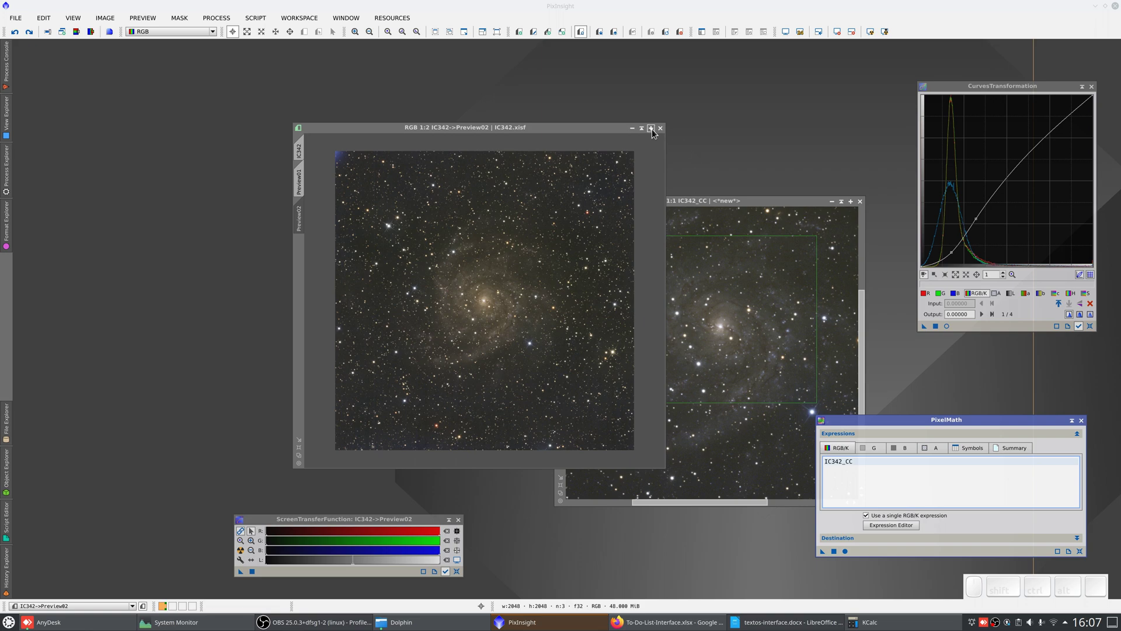
# Maximize the IC342 window and apply the PixelMath expression to its Preview02
pyautogui.click(656, 133)
pyautogui.scroll(-3)
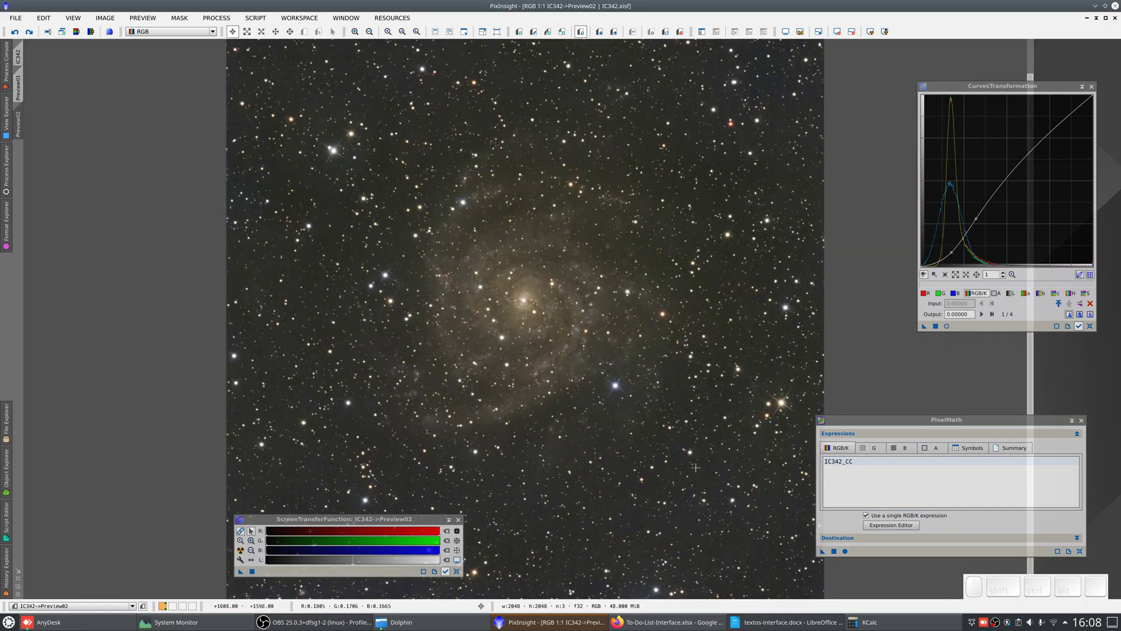
pyautogui.click(838, 553)
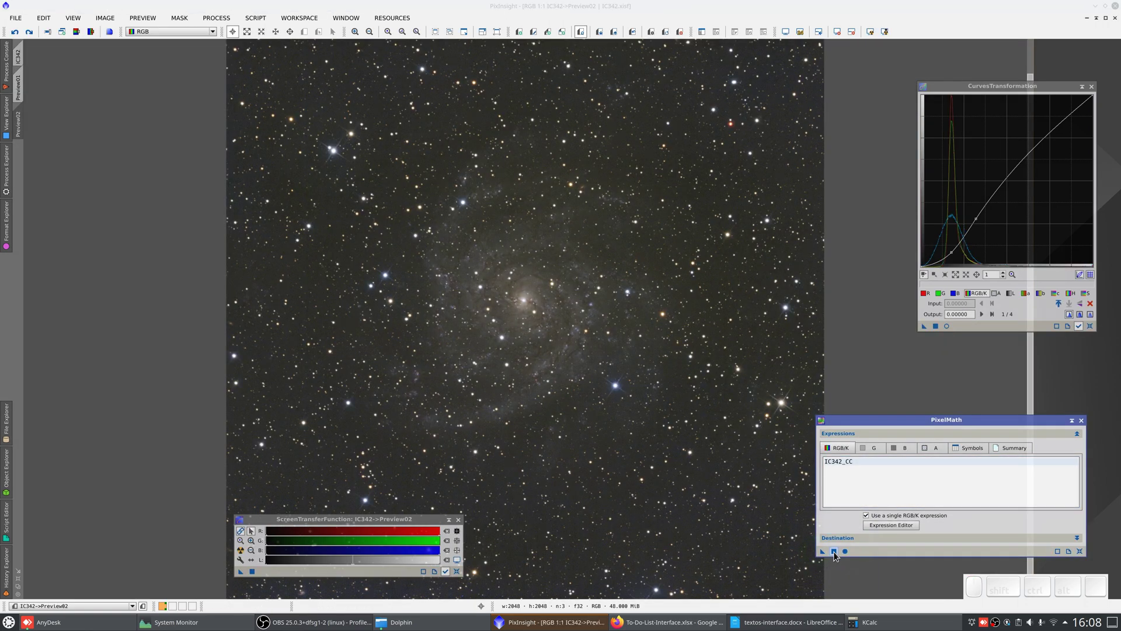
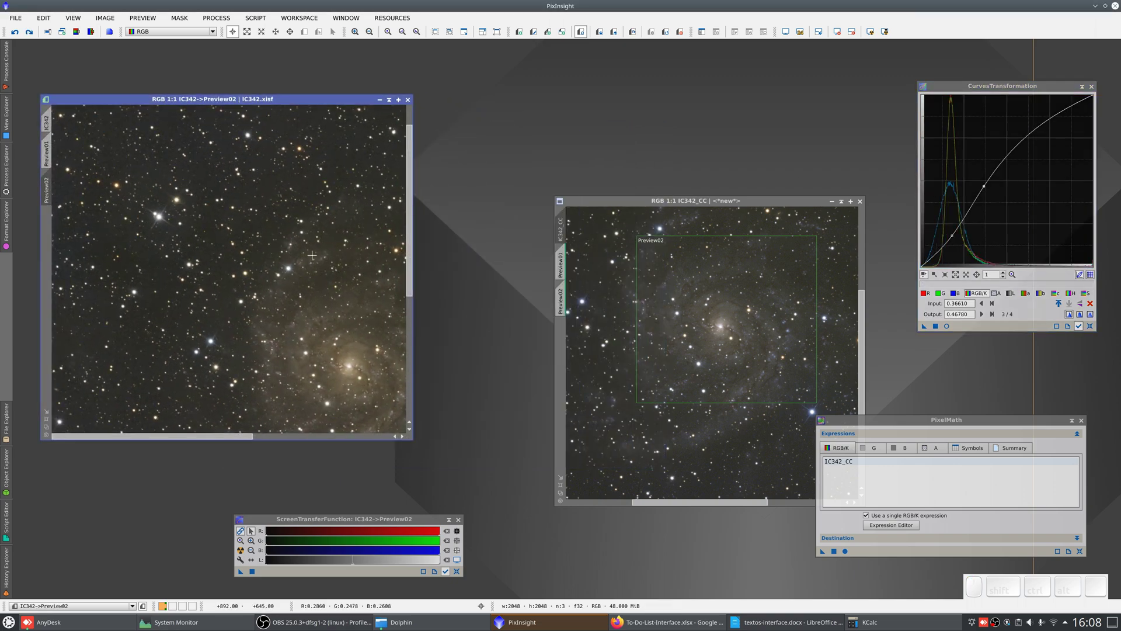
pyautogui.scroll(3)
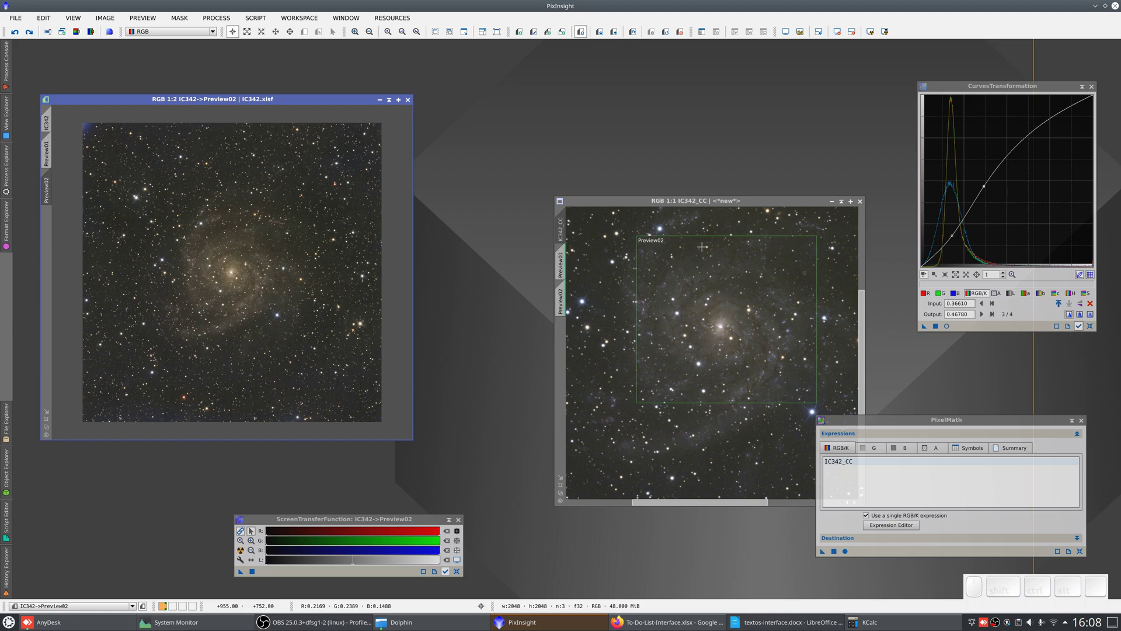
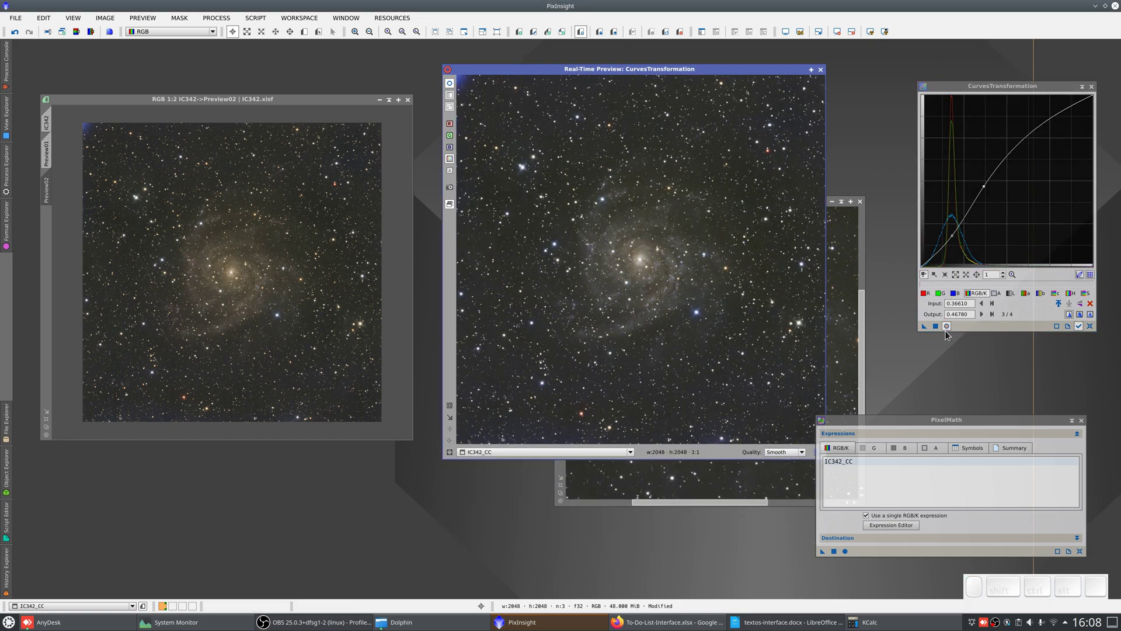
# Add several points to the CurvesTransformation curve in the live preview area
pyautogui.click(952, 328)
pyautogui.click(953, 328)
pyautogui.click(951, 327)
pyautogui.click(951, 327)
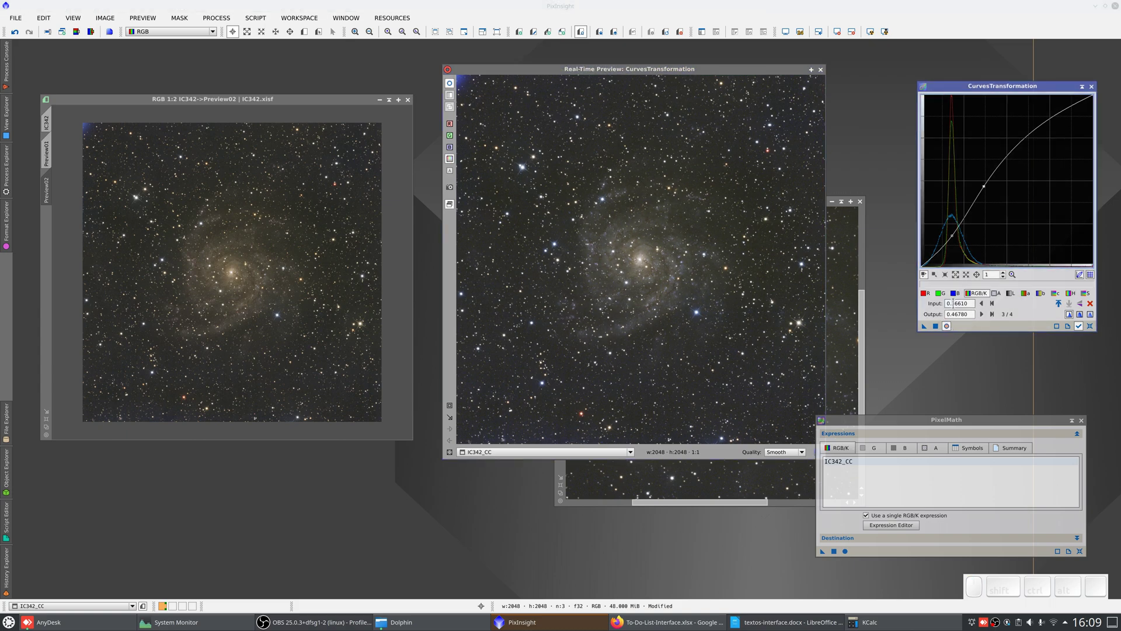
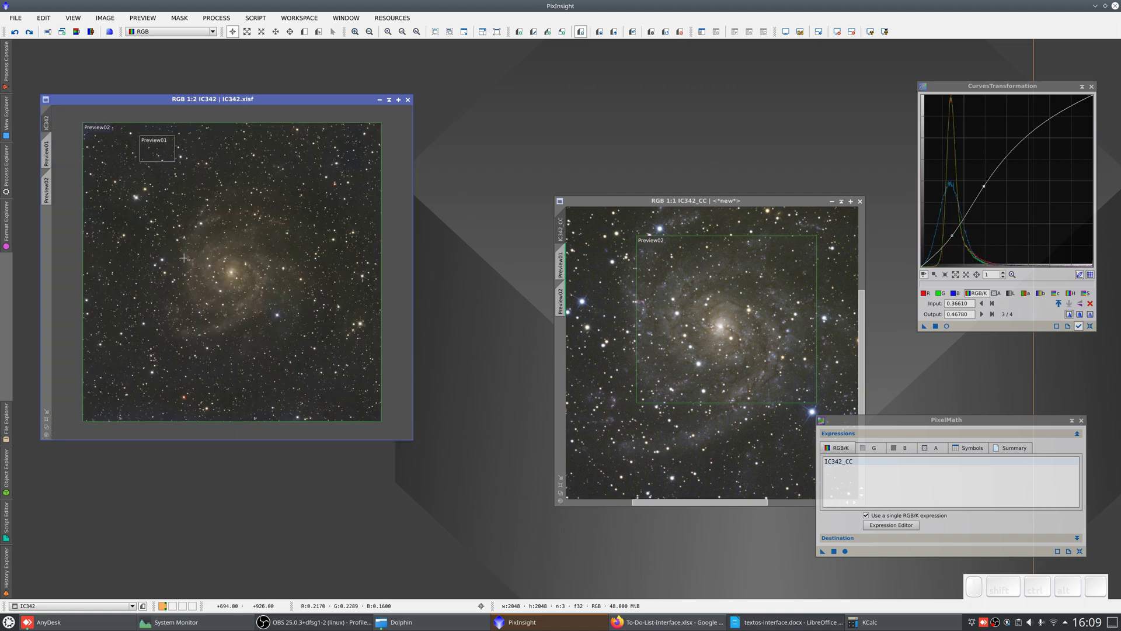
# Load IC342's History Explorer to bring its recorded CurvesTransformation into the curves tool
pyautogui.rightClick(193, 262)
pyautogui.click(229, 349)
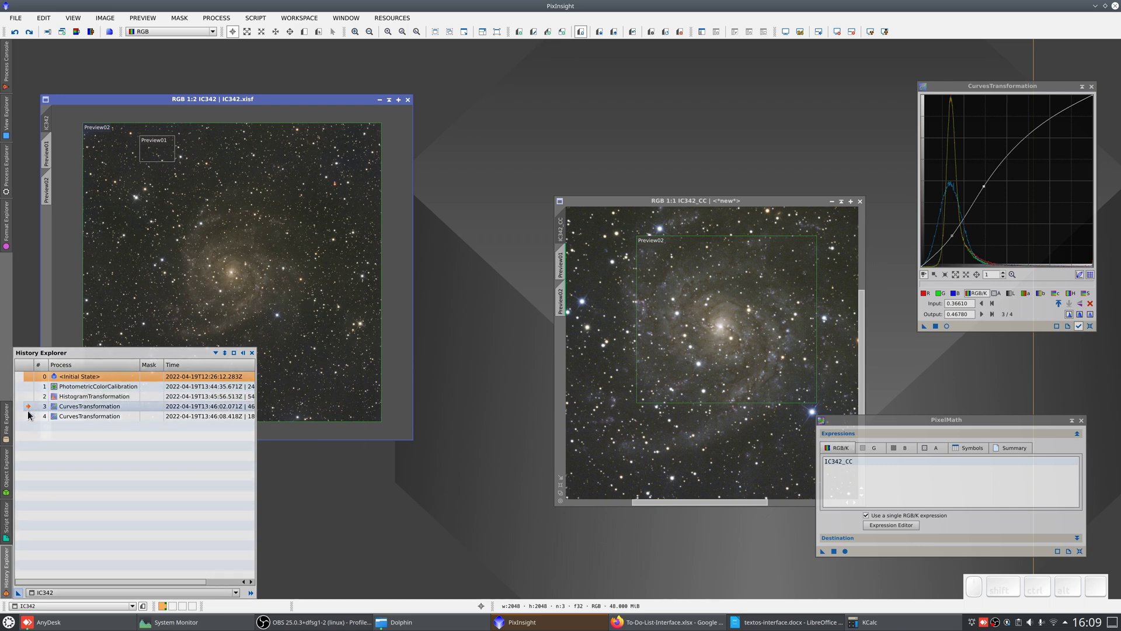
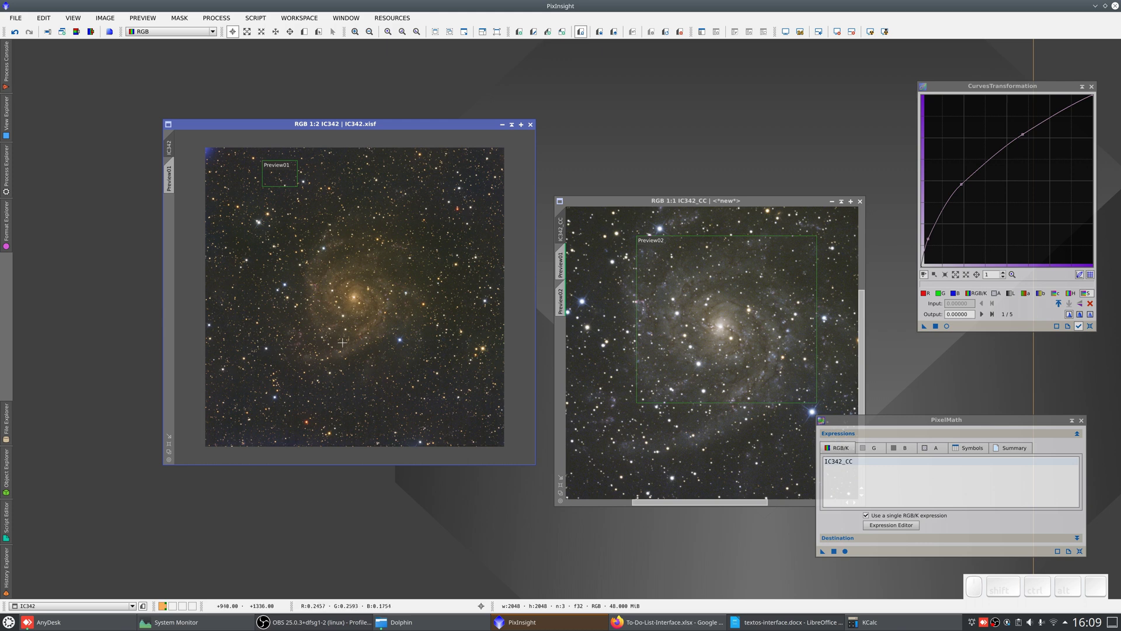
pyautogui.scroll(-3)
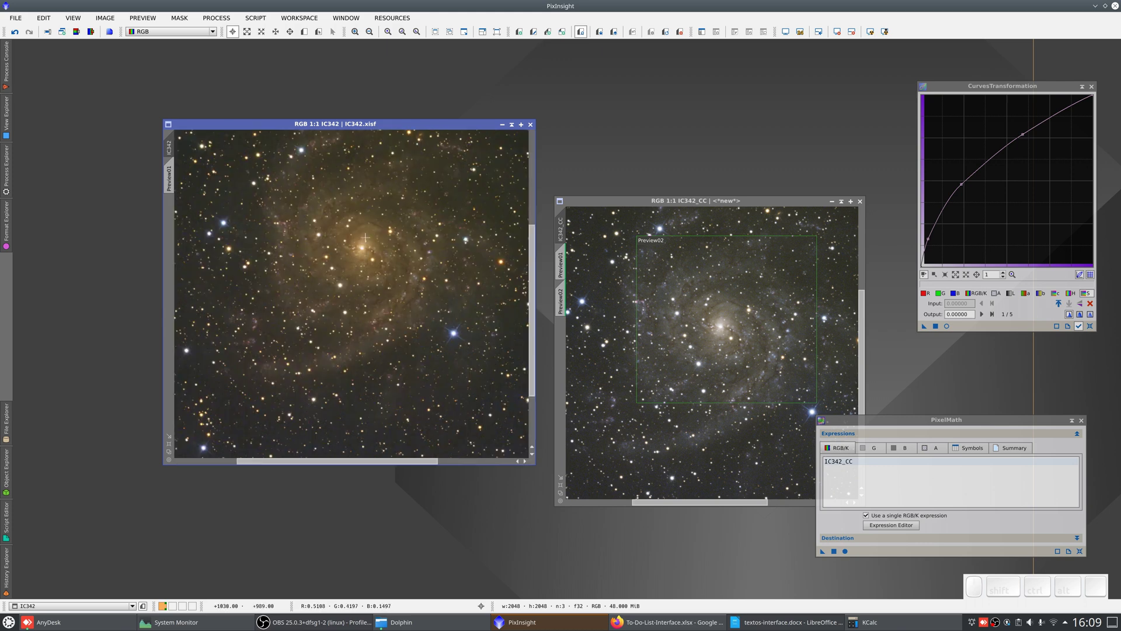
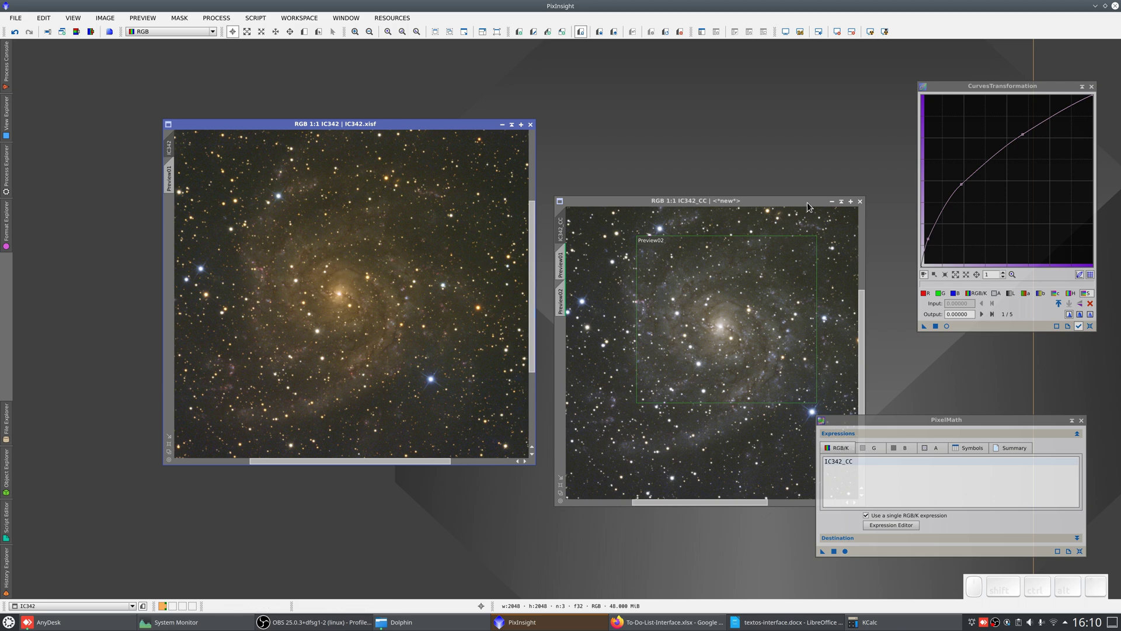
# Reposition the IC342_CC window and apply the CurvesTransformation stretch to it twice for stronger contrast
pyautogui.moveTo(813, 206); pyautogui.dragTo(829, 124)
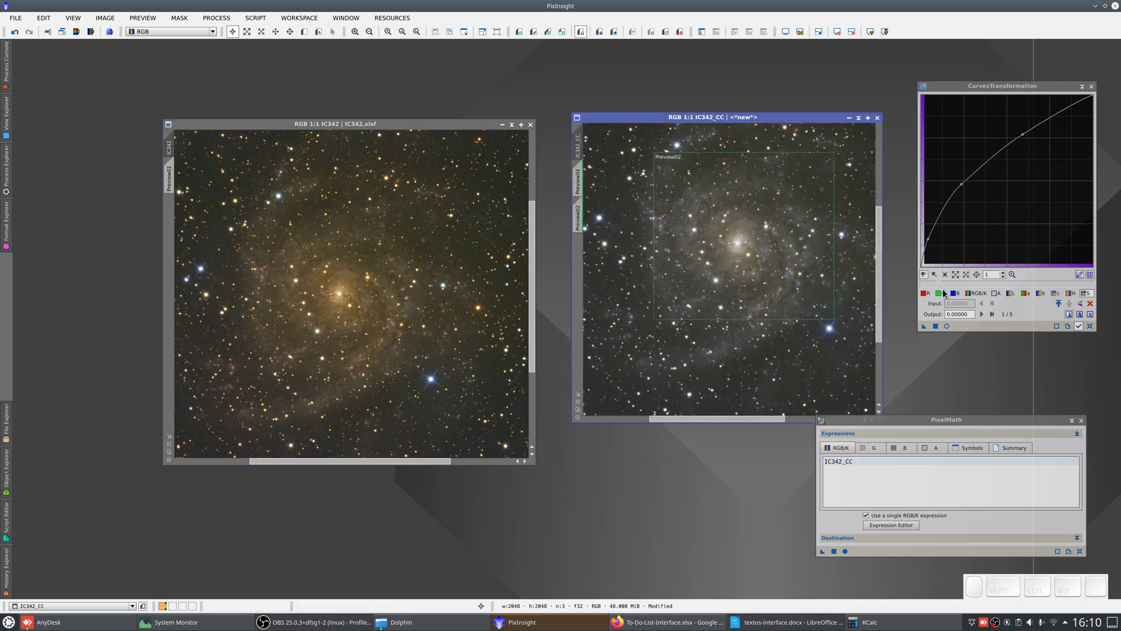
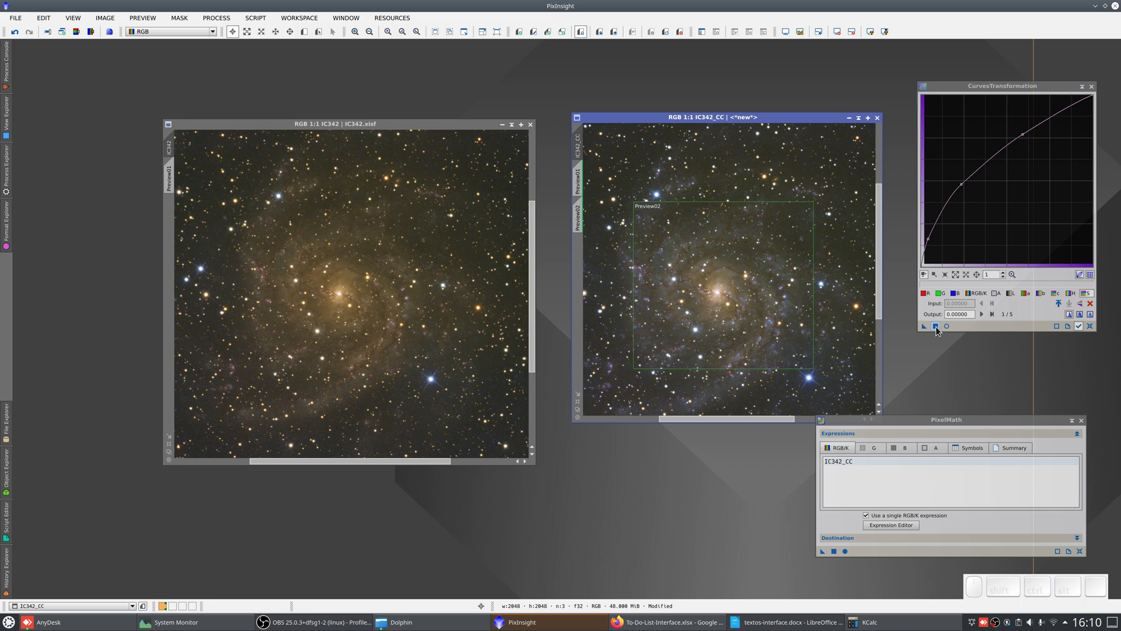
pyautogui.click(940, 331)
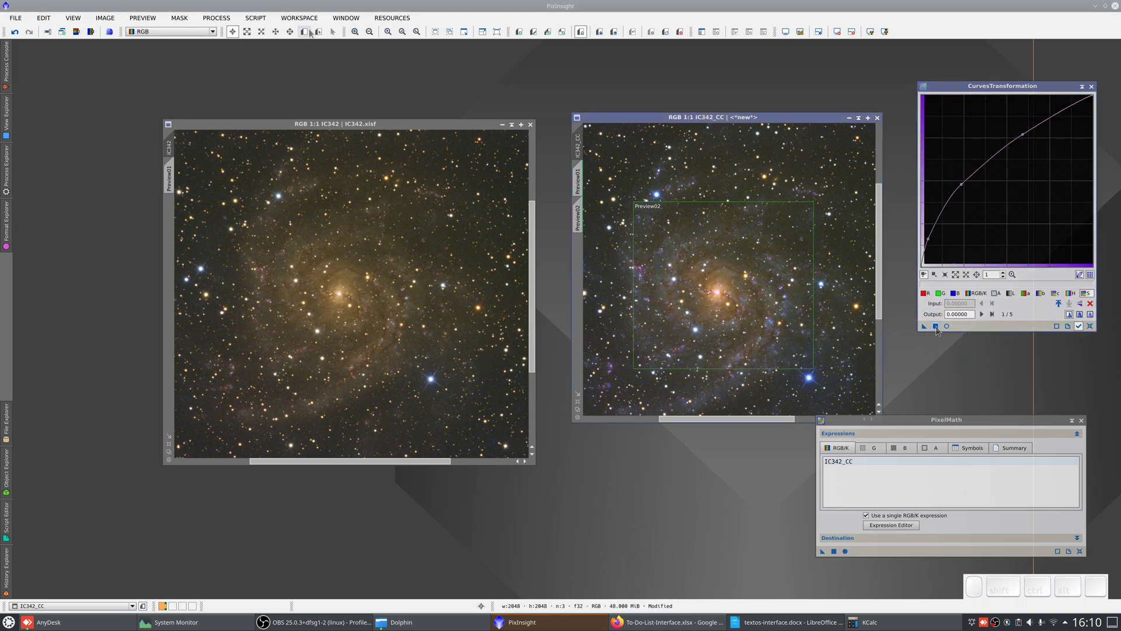
pyautogui.click(308, 32)
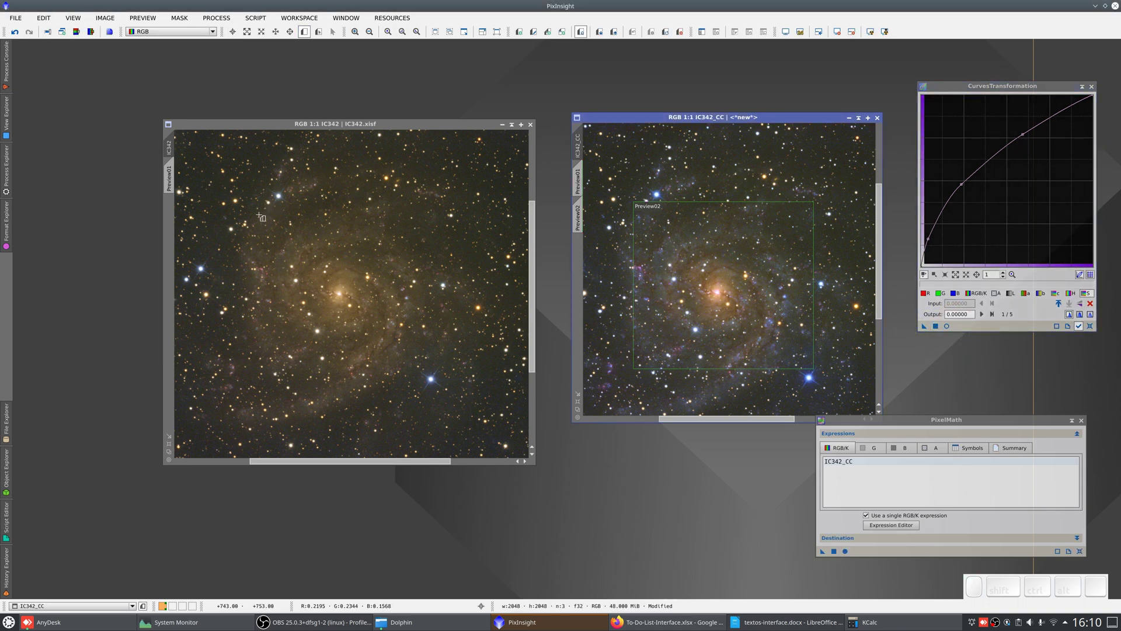
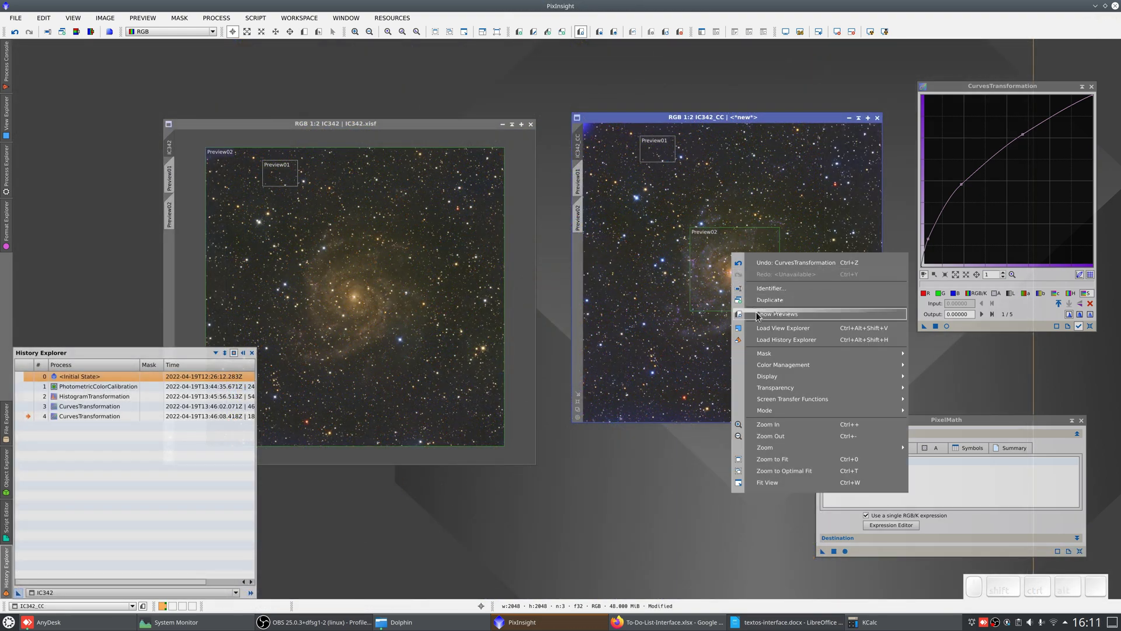
pyautogui.click(770, 342)
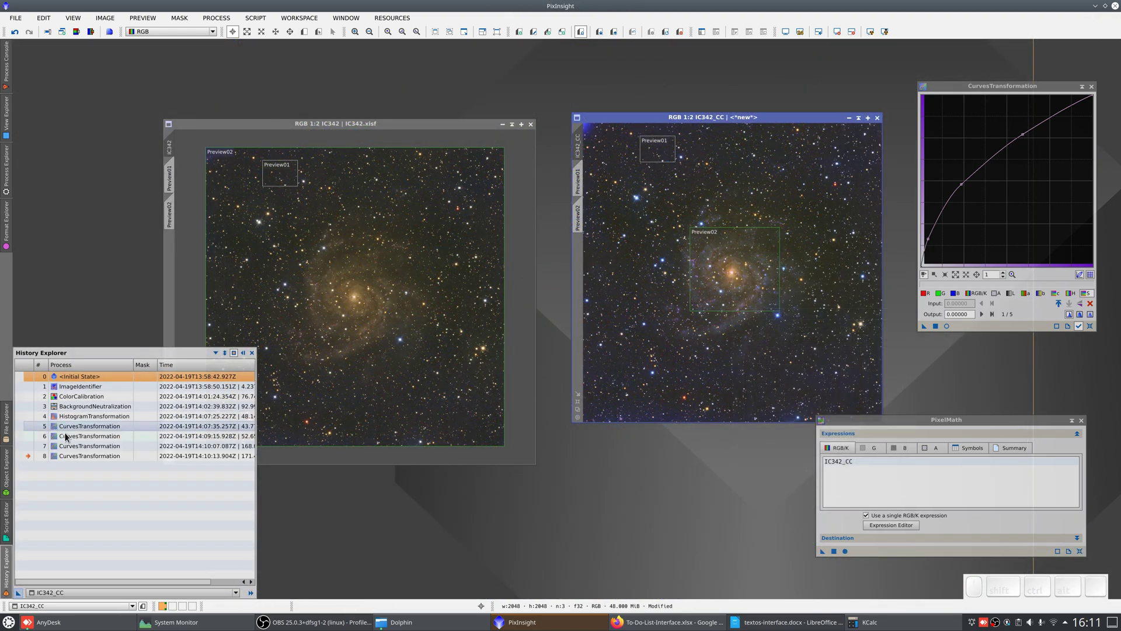
pyautogui.click(71, 438)
pyautogui.click(75, 445)
pyautogui.scroll(3)
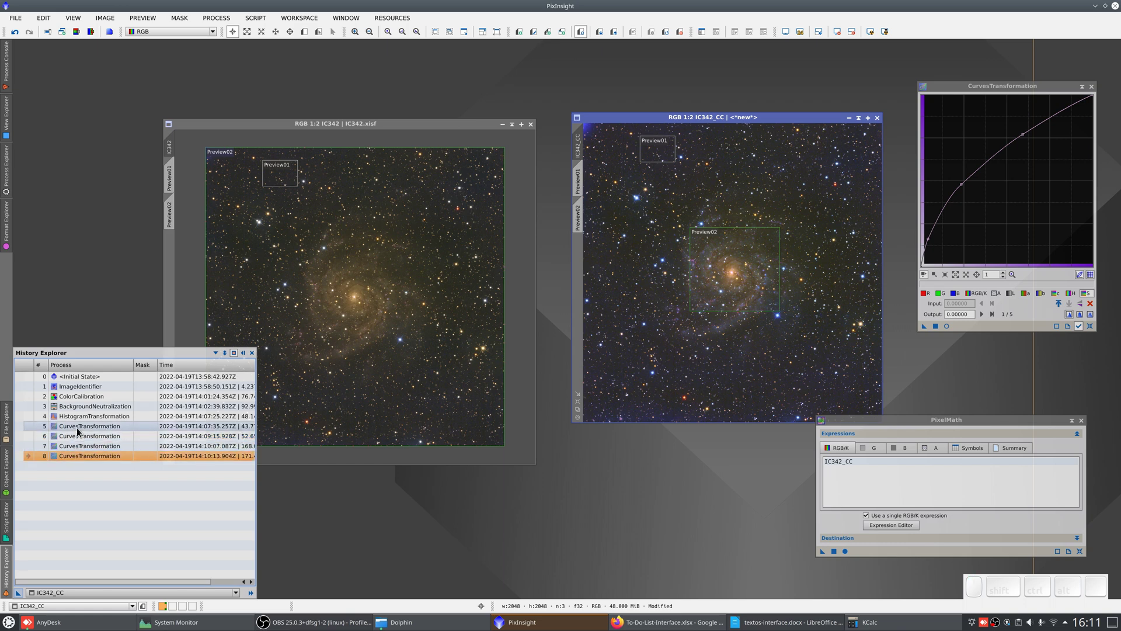
pyautogui.scroll(3)
pyautogui.click(81, 432)
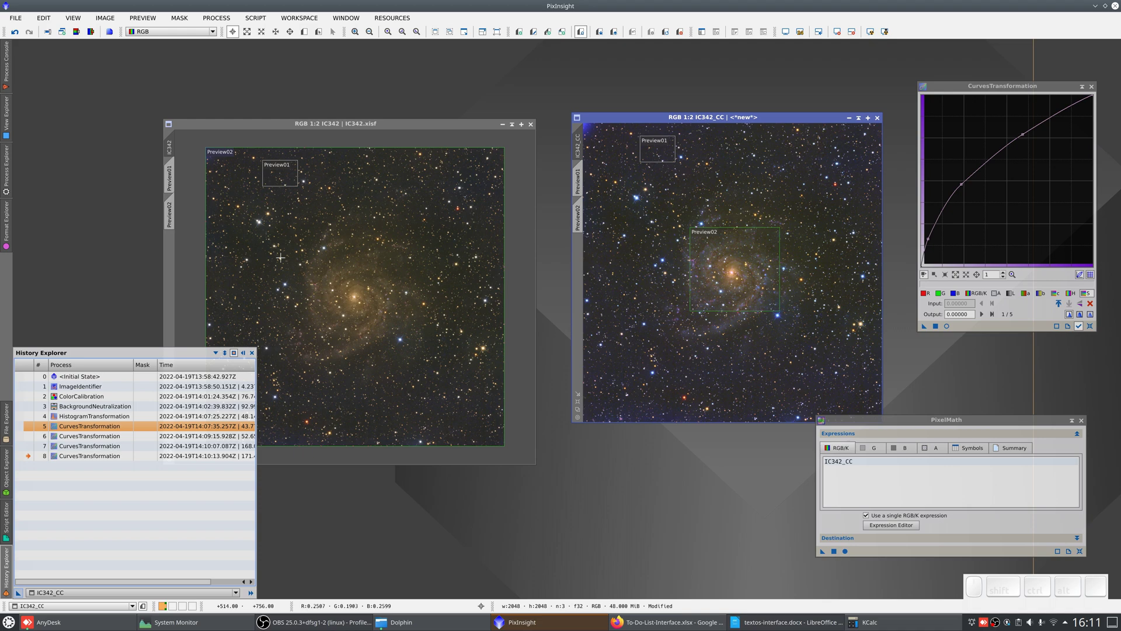